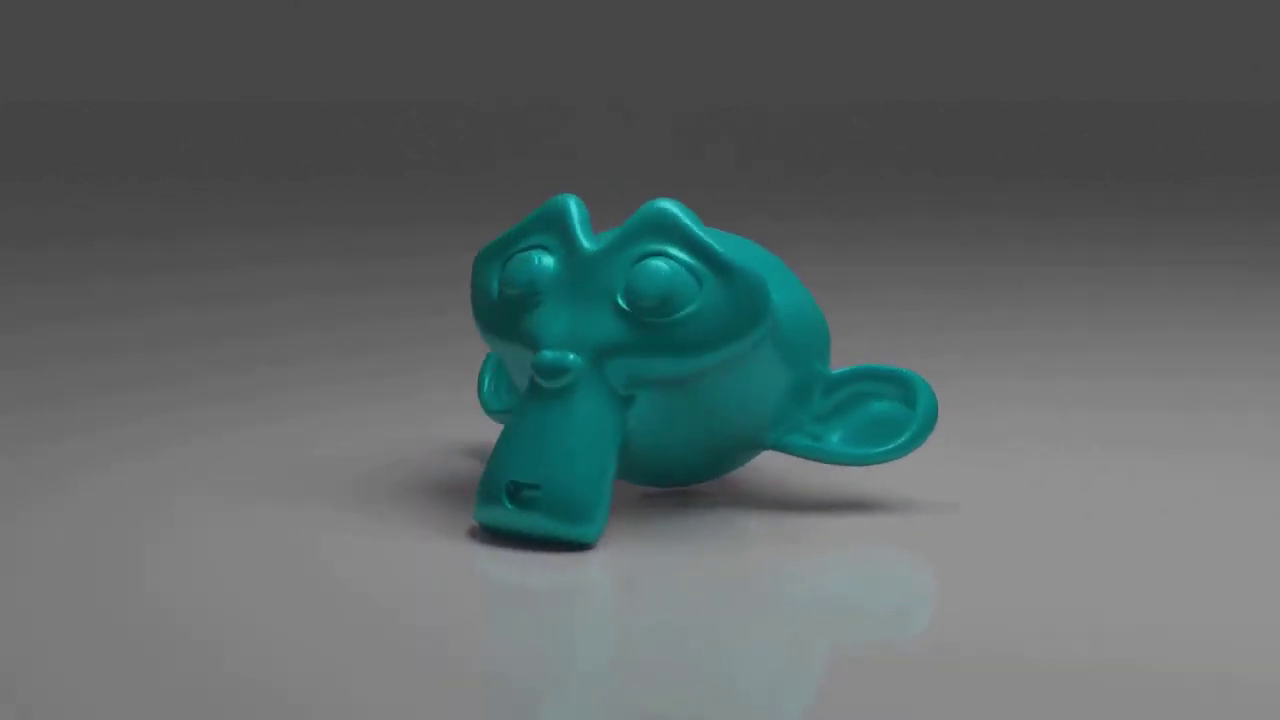
# - Zoom the viewport before adding a curve to the scene
pyautogui.scroll(3)
# - Add a Bezier circle and scale it by about 8.5 so it encircles Suzanne
pyautogui.press('shift+a')
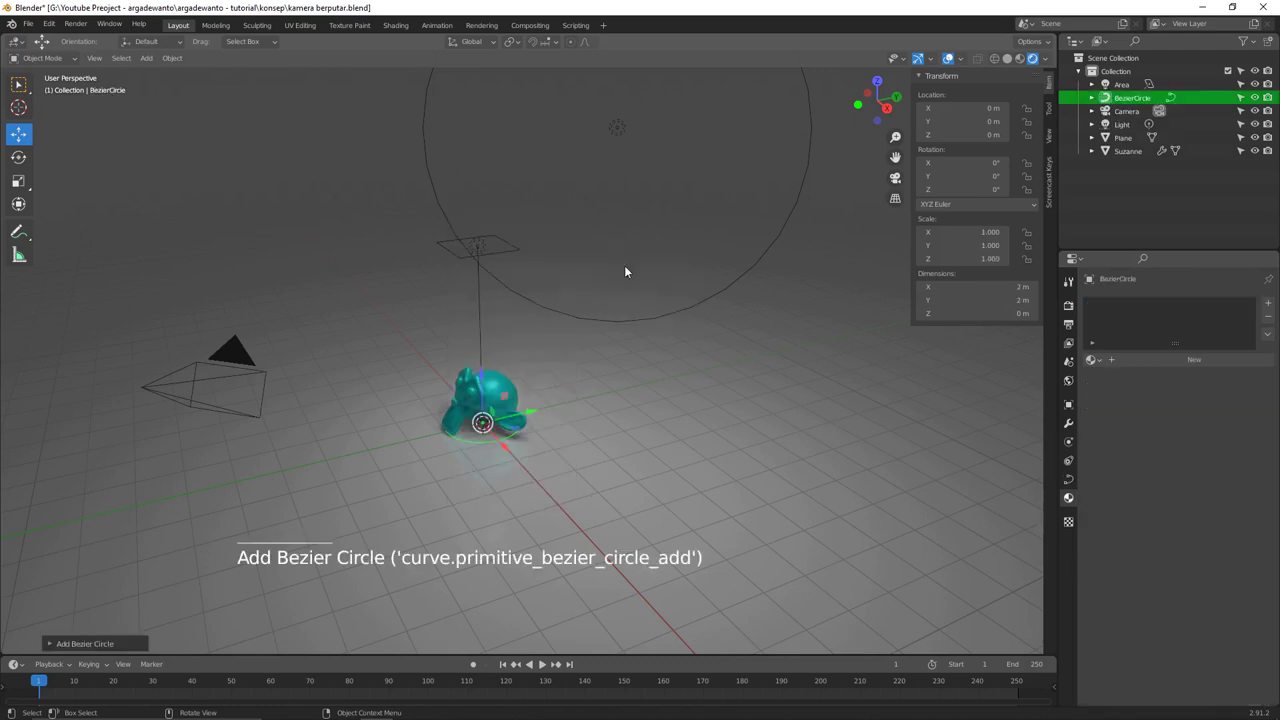
pyautogui.write('...')
pyautogui.press('s')
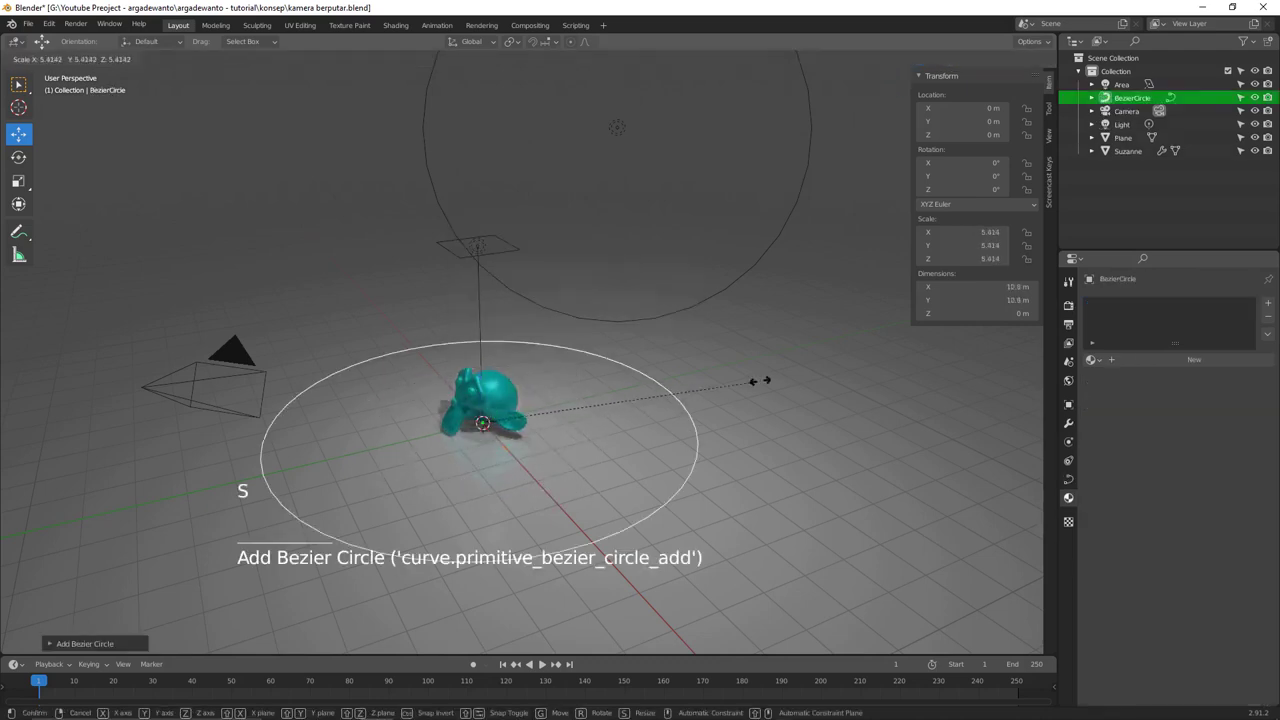
pyautogui.scroll(-3)
pyautogui.press('s')
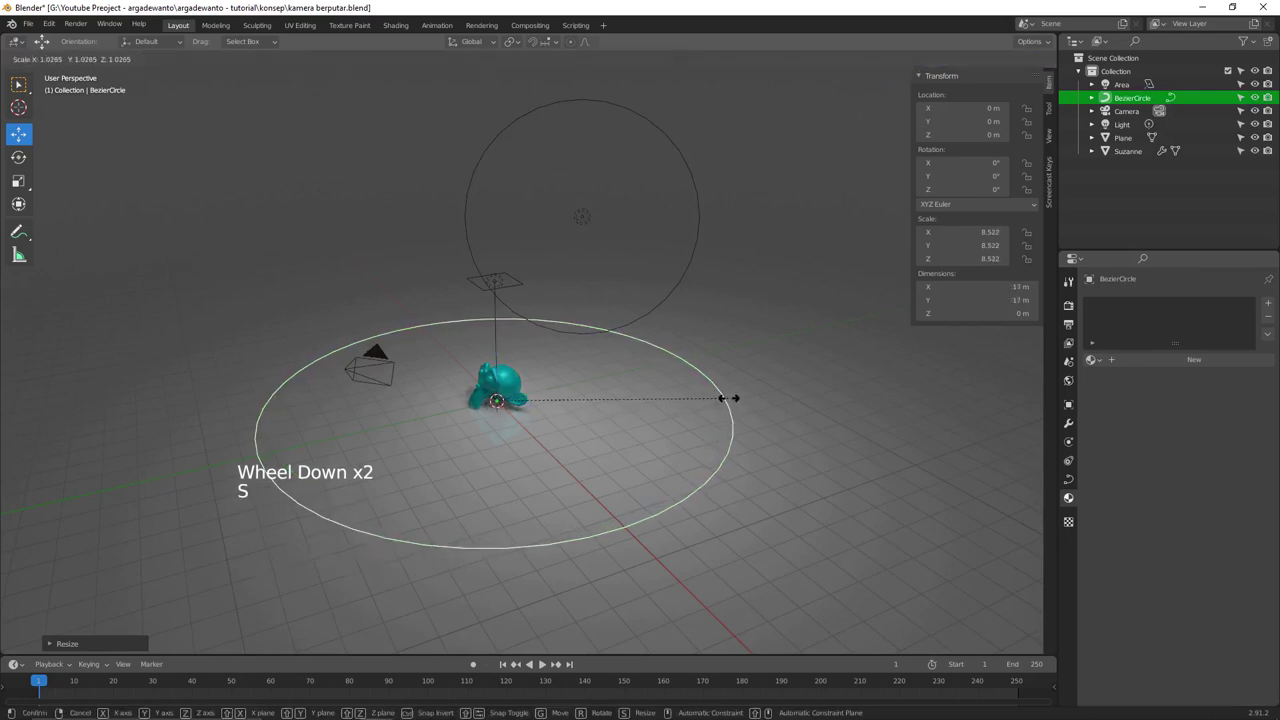
pyautogui.press('alt+a')
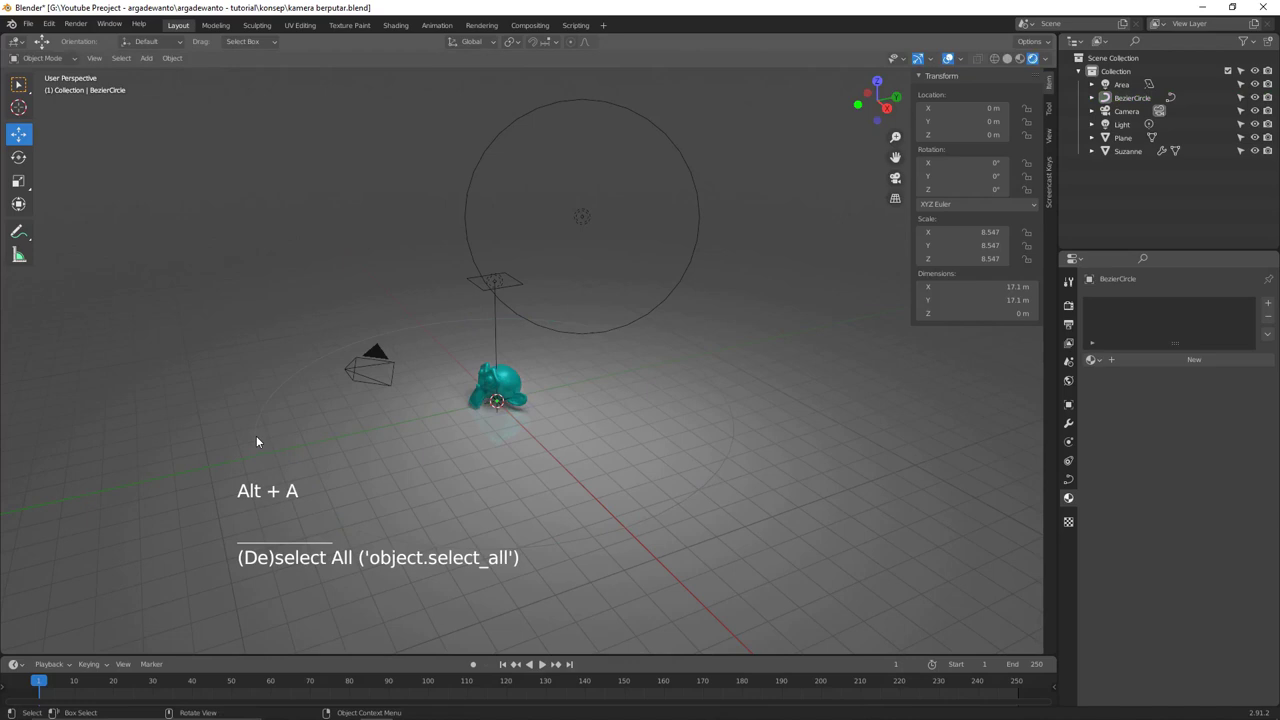
# - Select the Bezier circle and switch the viewport to X-ray display
pyautogui.click(259, 438)
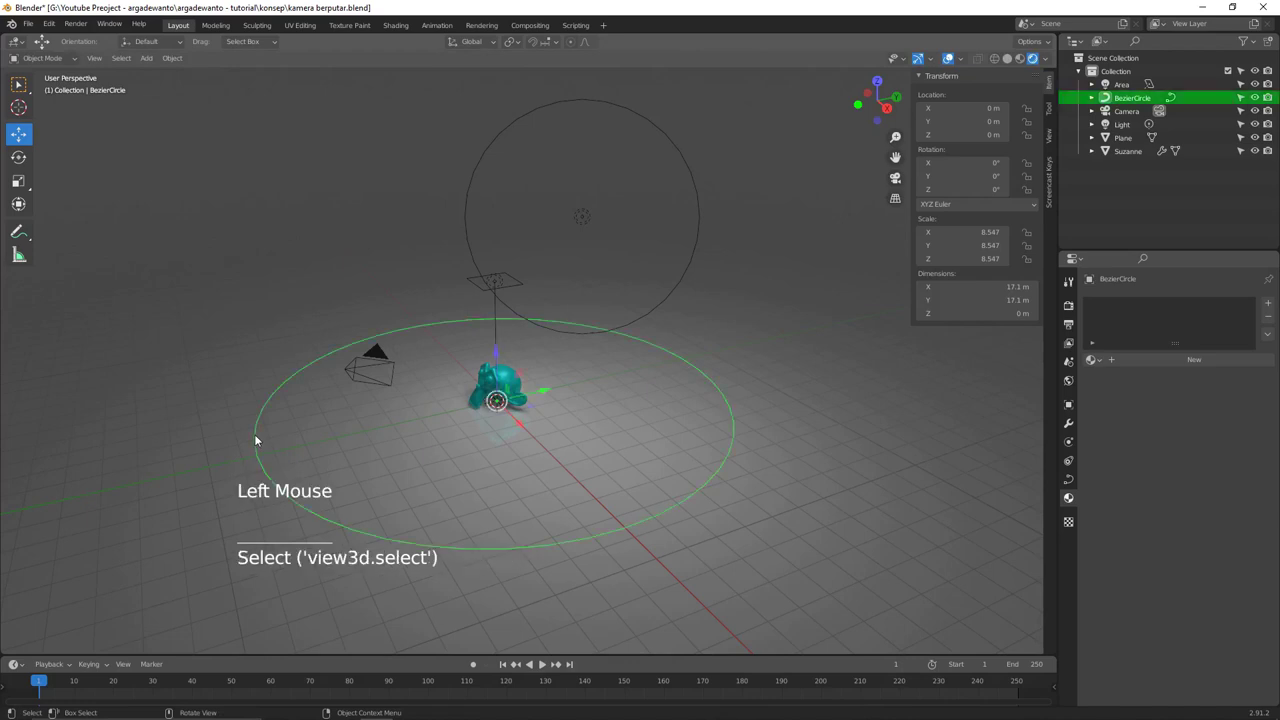
pyautogui.press('z')
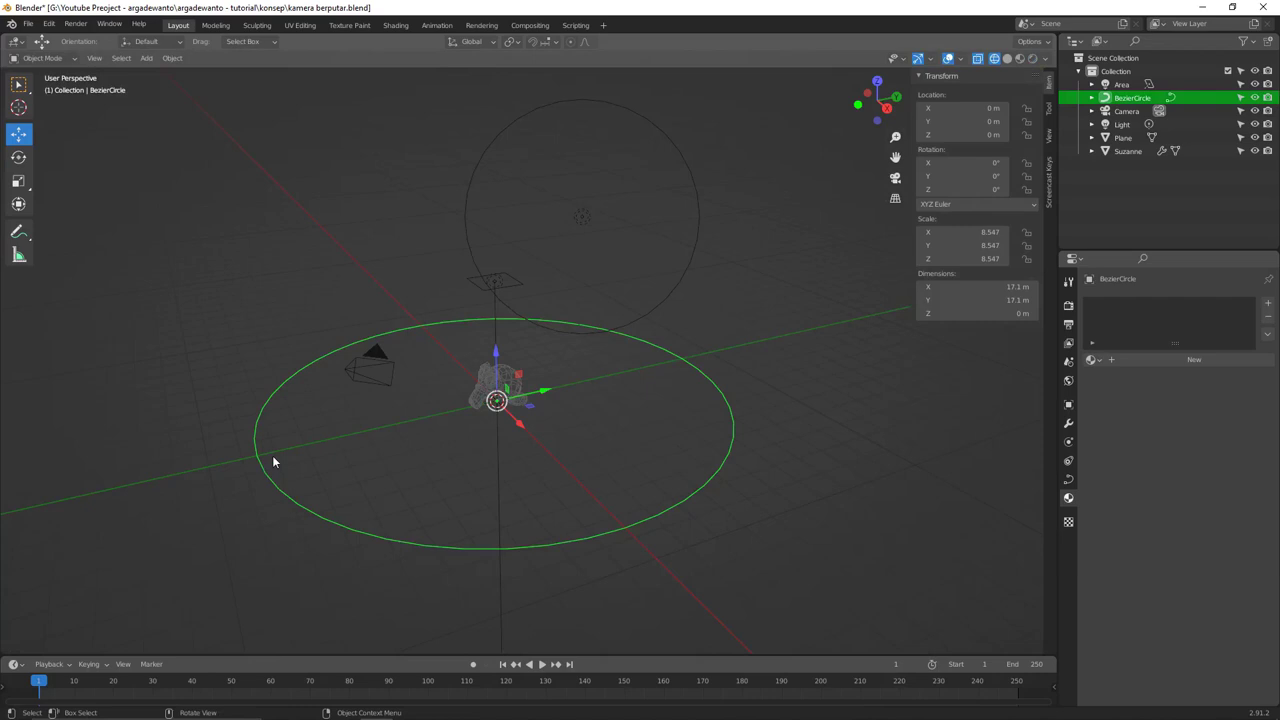
# - Enter Edit Mode on the circle and snap the 3D cursor to its front point at Y −1 m
pyautogui.press('Tab')
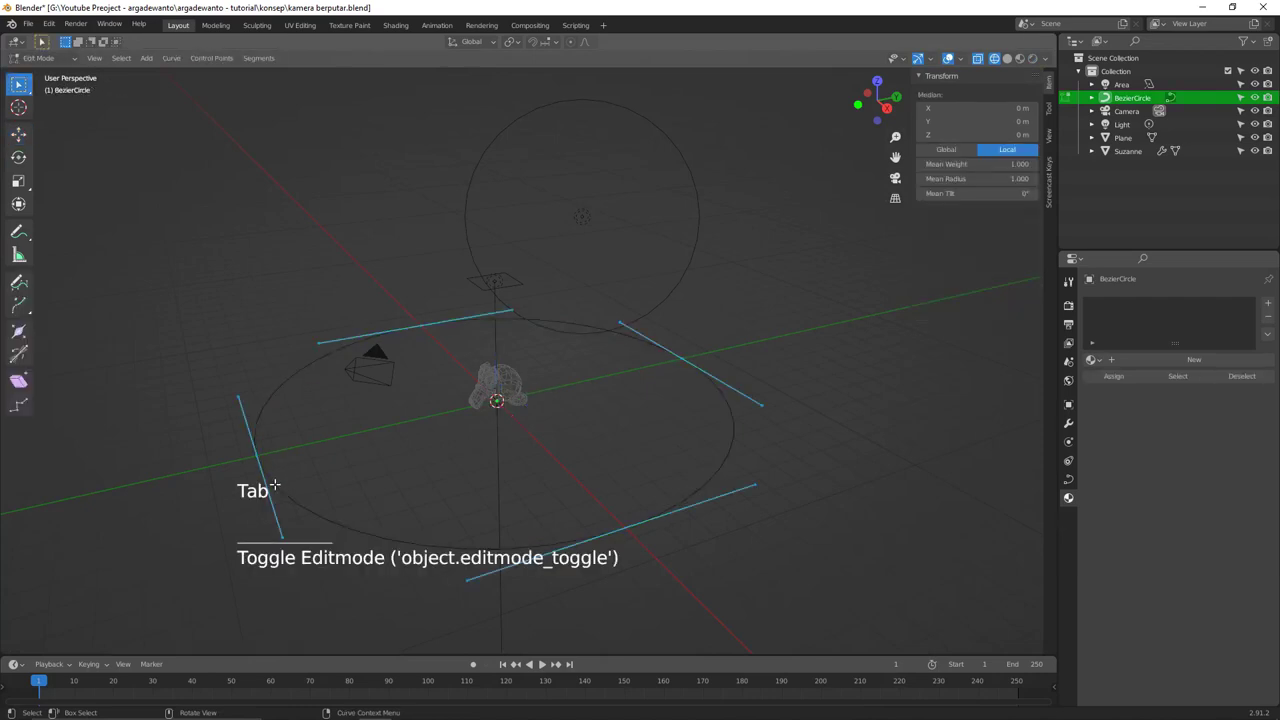
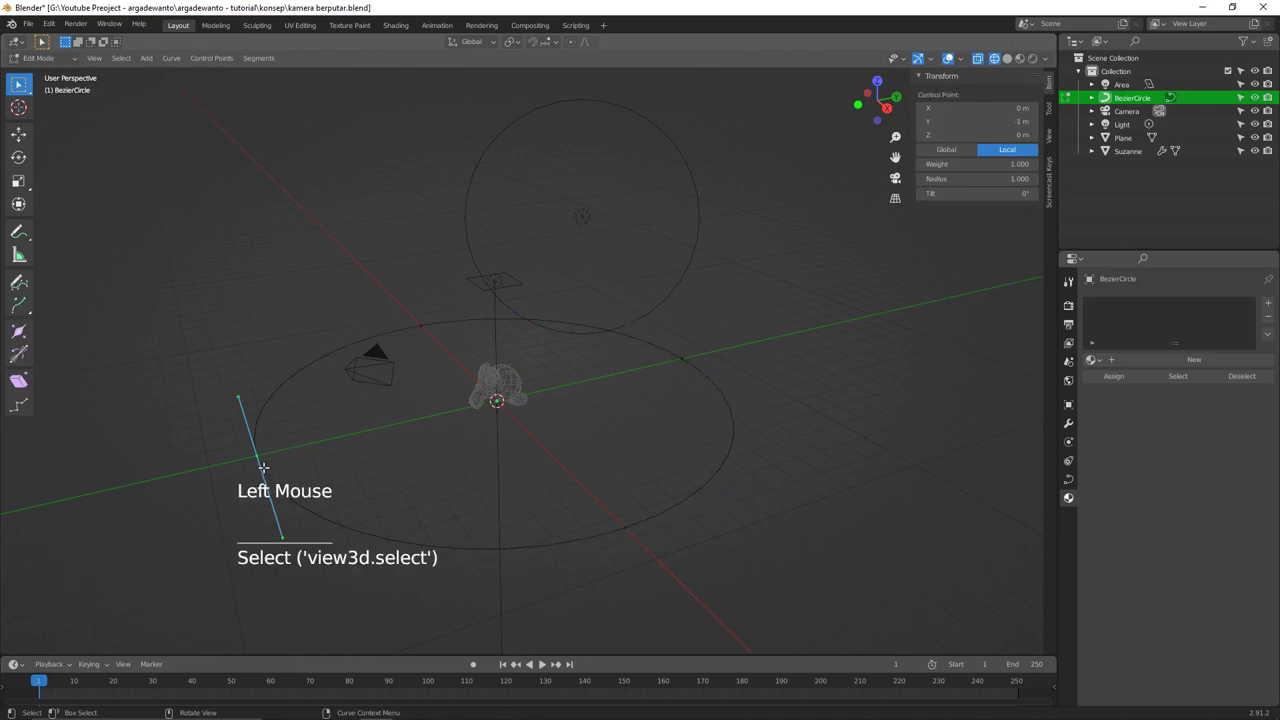
pyautogui.press('shift+s')
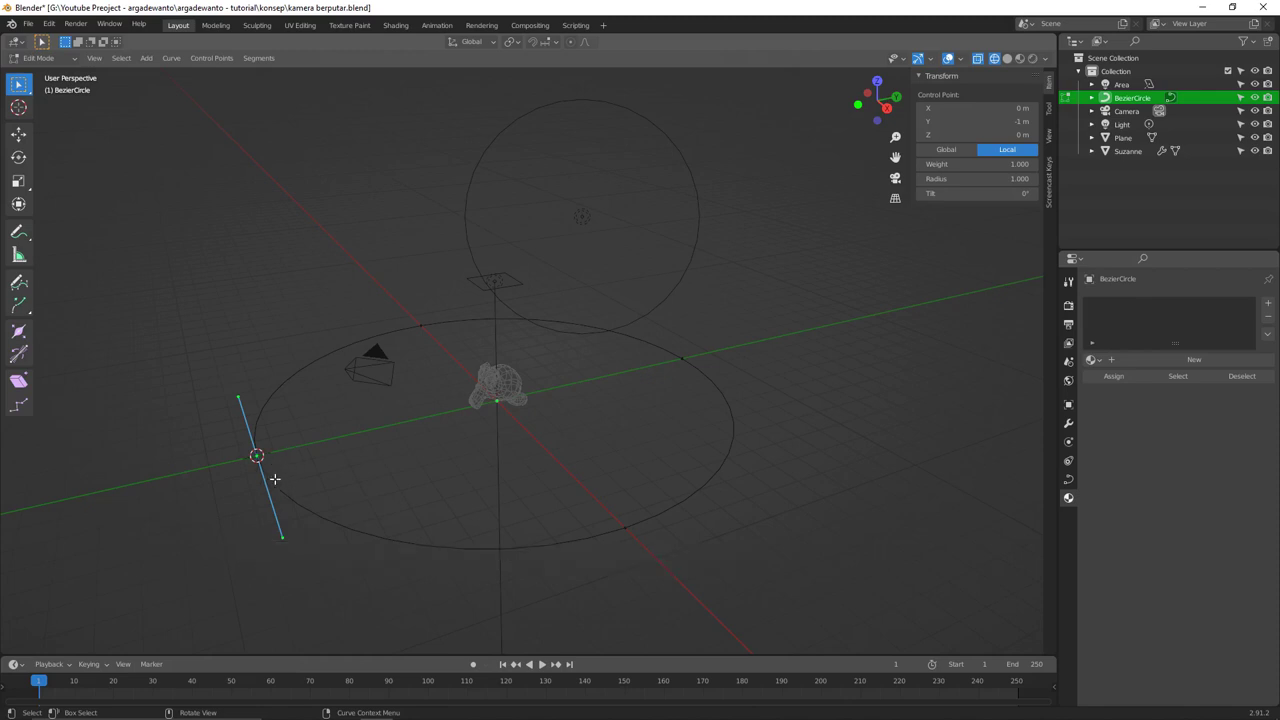
# - Snap the camera onto the 3D cursor at the circle's edge in front of Suzanne
pyautogui.press('Tab')
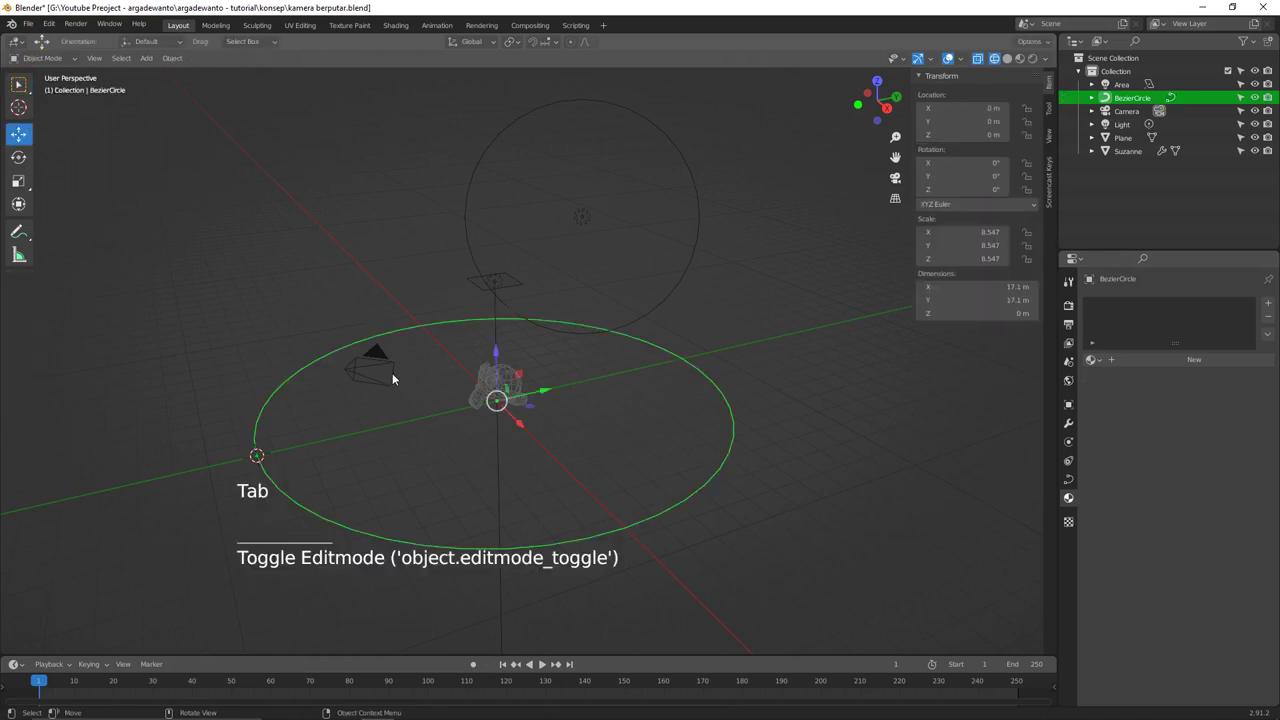
pyautogui.click(400, 374)
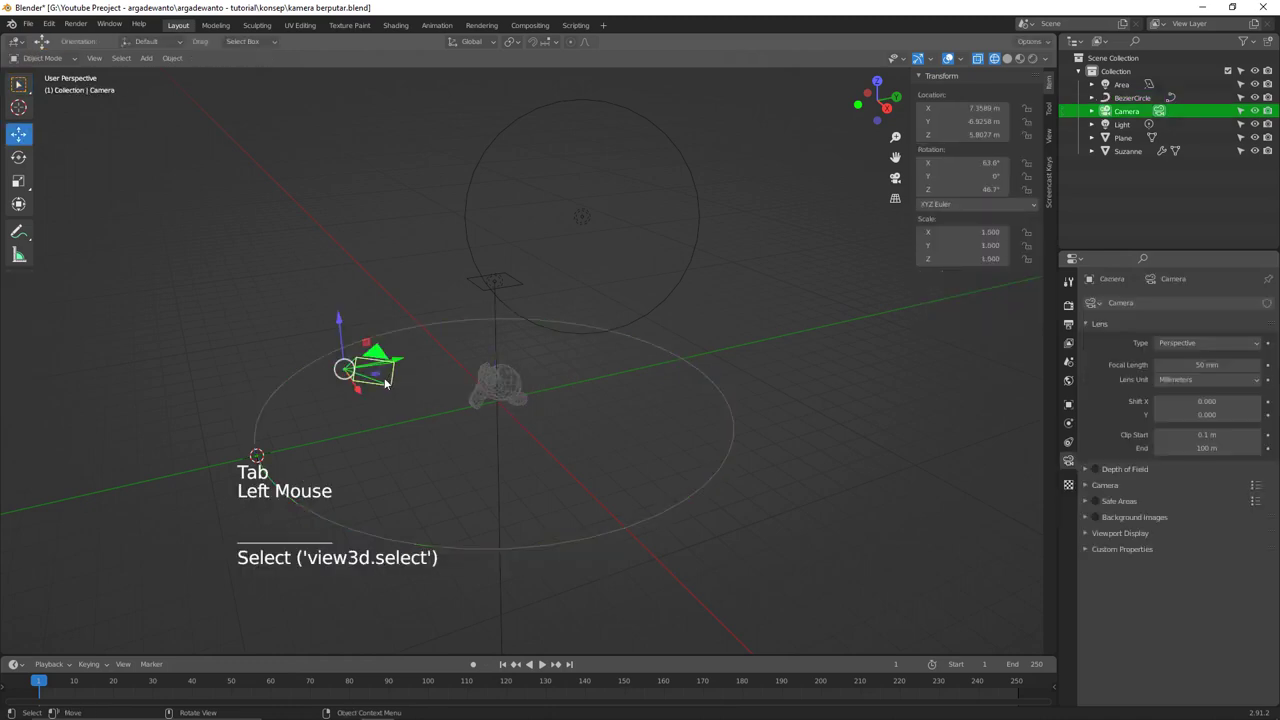
pyautogui.press('z')
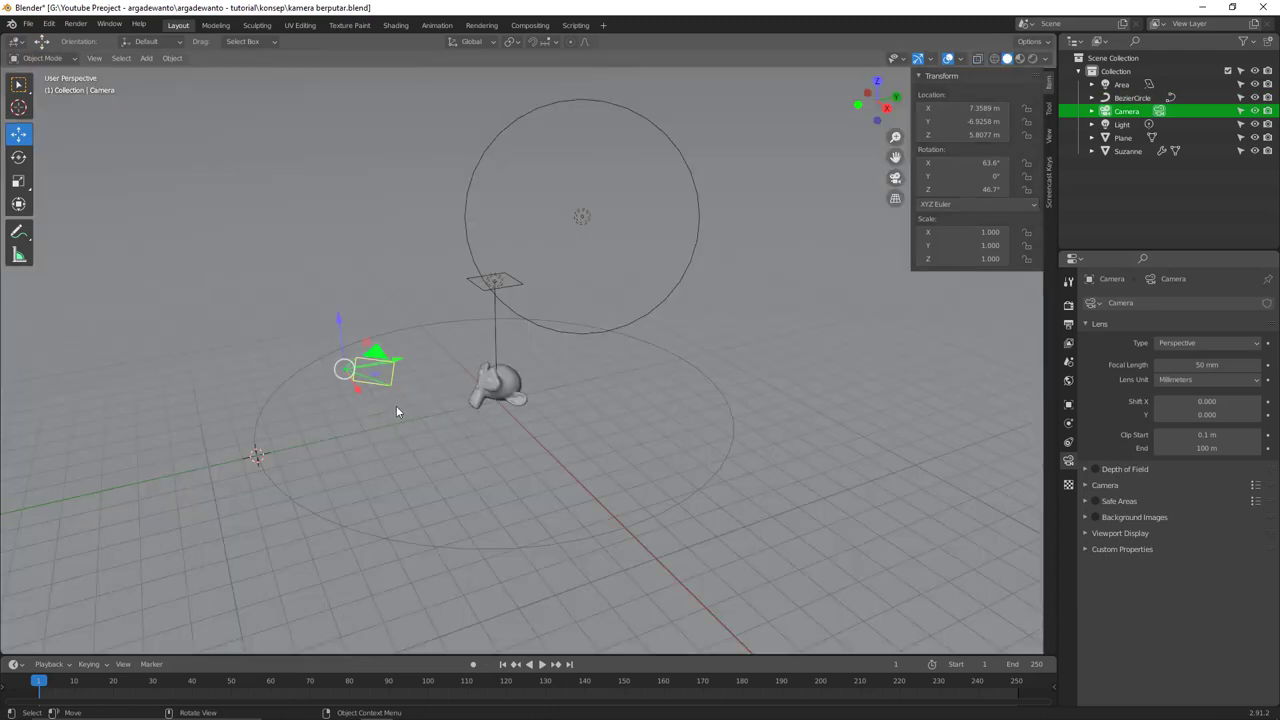
pyautogui.press('shift+s')
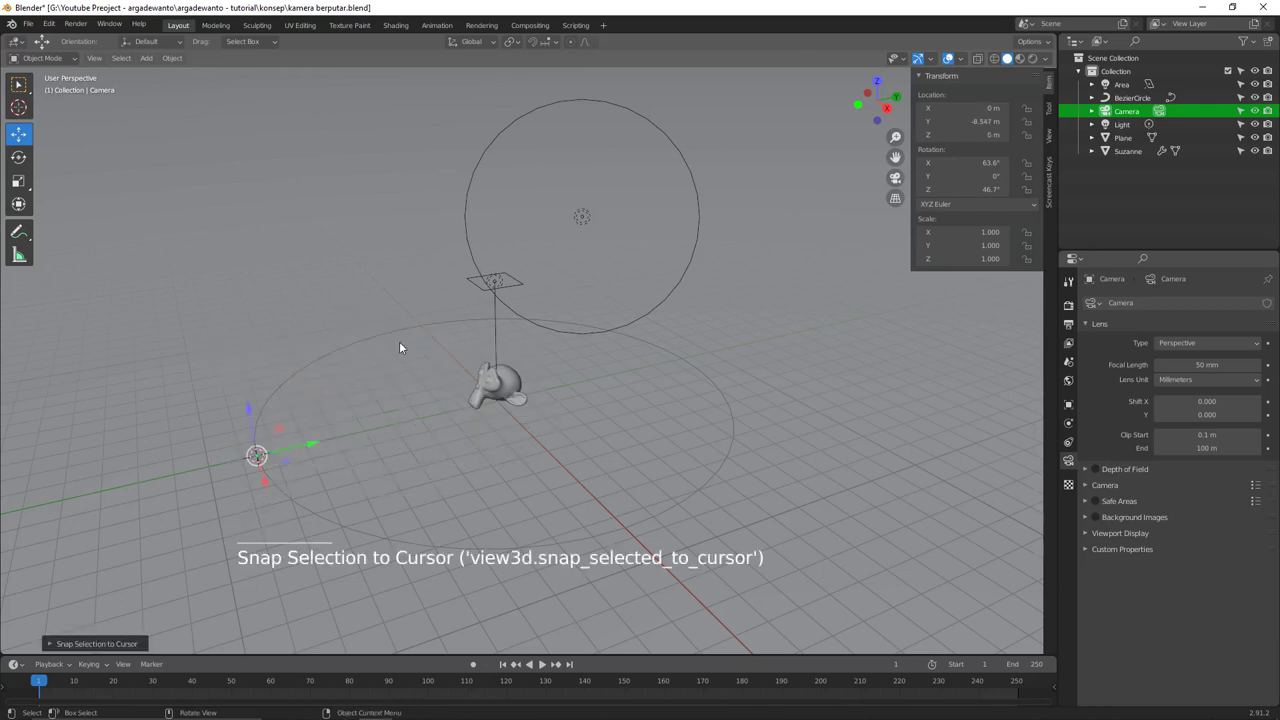
pyautogui.press('z')
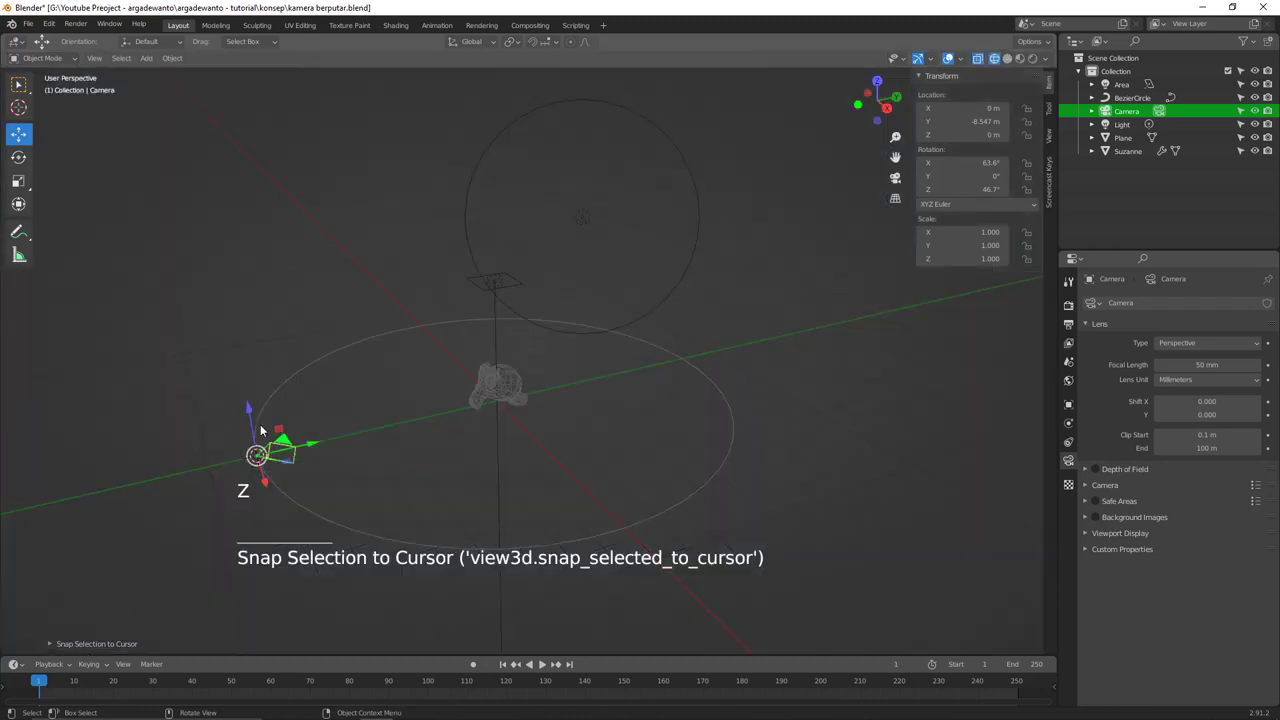
pyautogui.scroll(3)
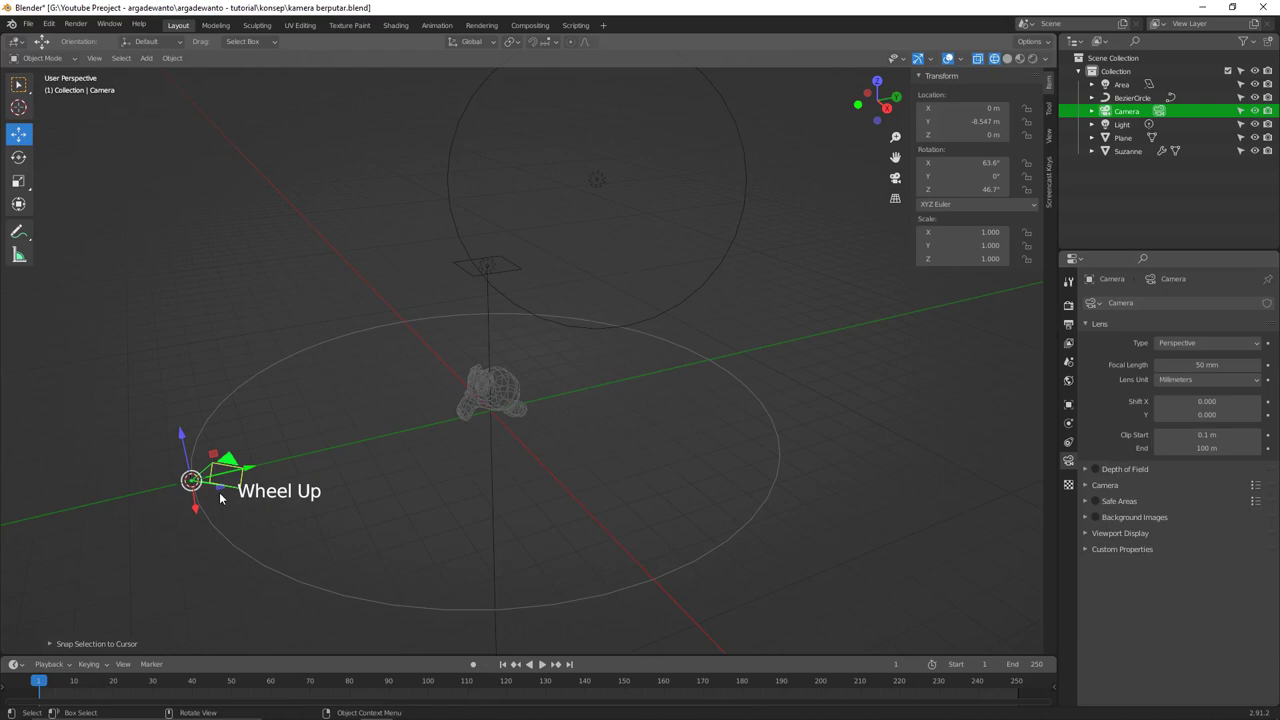
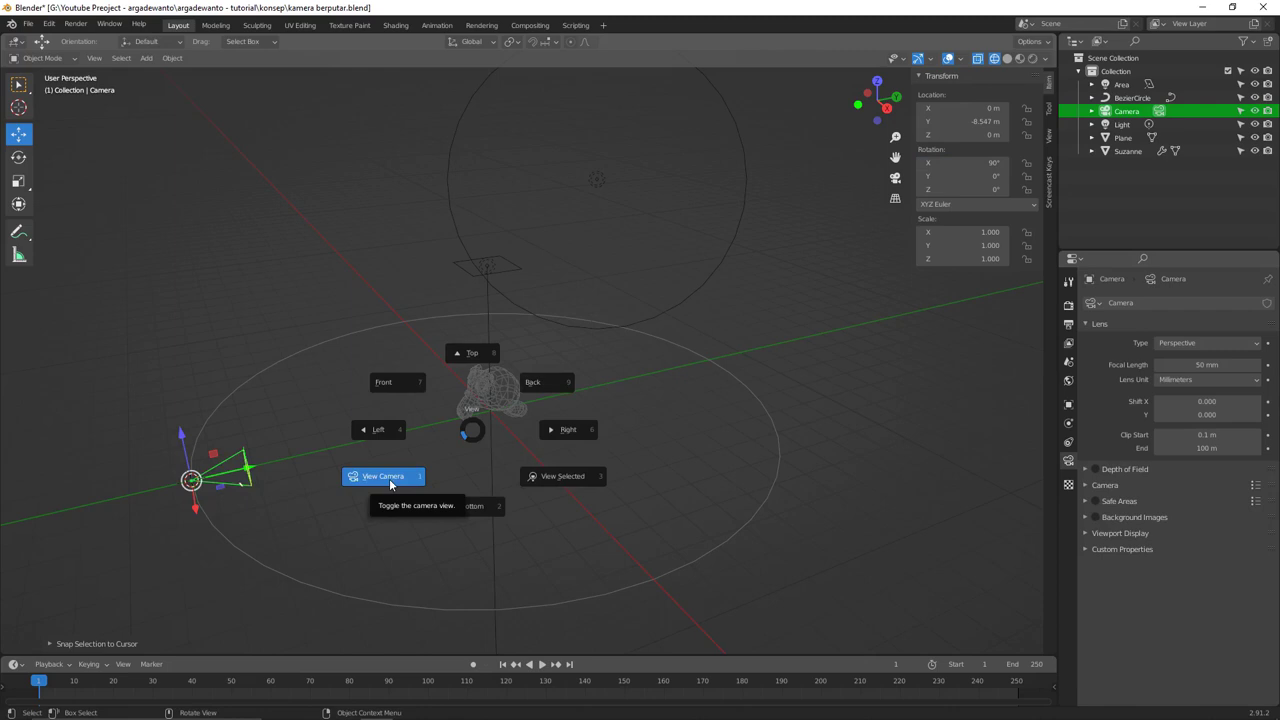
# - Preview the camera shot in Rendered shading, then leave camera view
pyautogui.press('z')
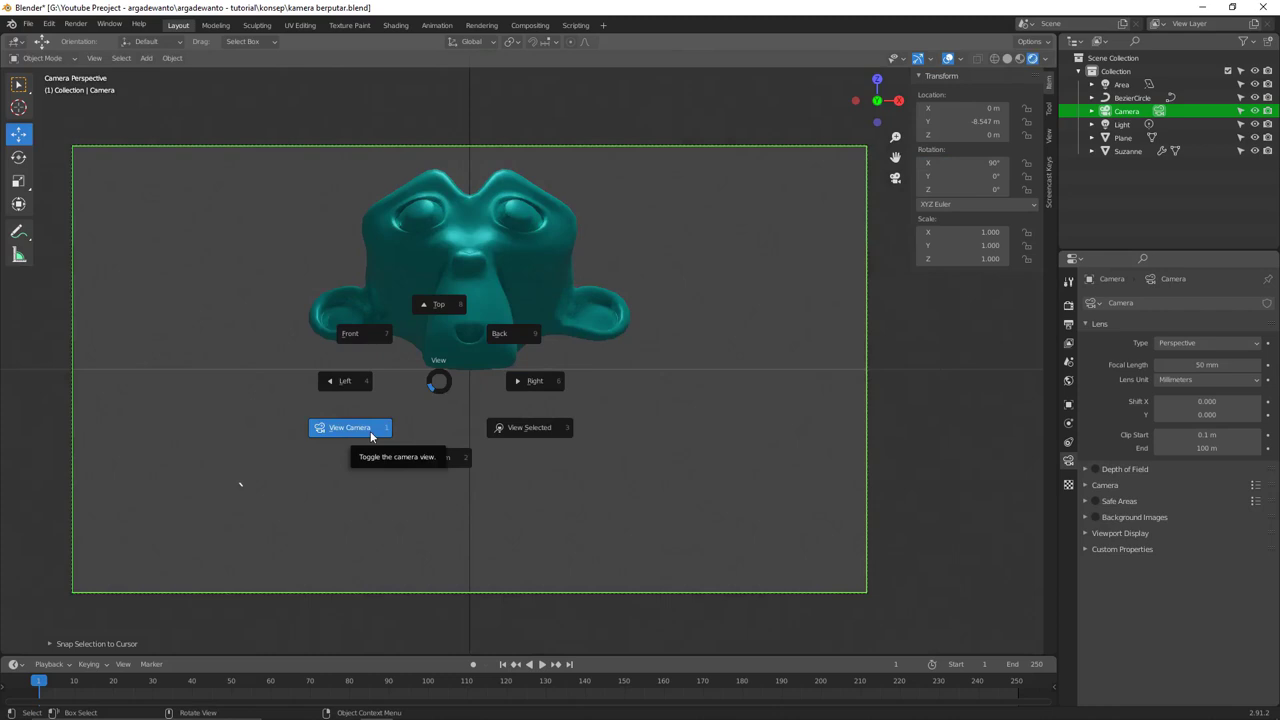
pyautogui.press('z')
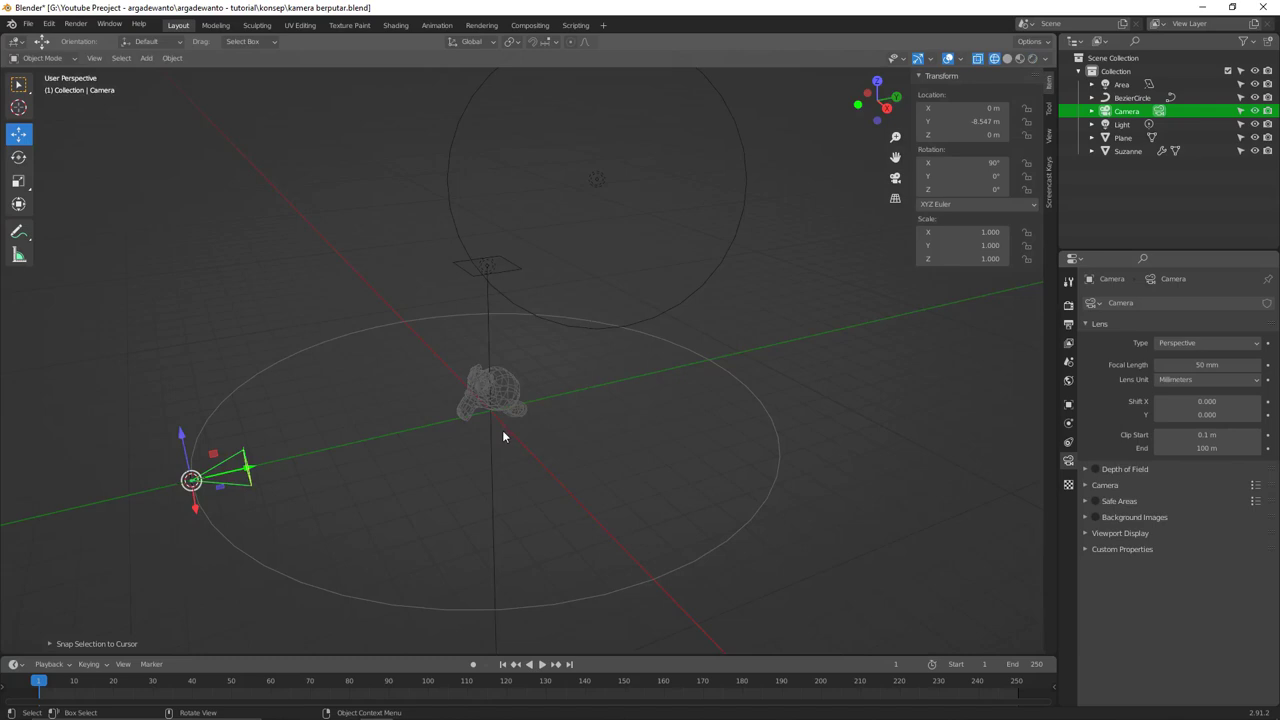
# - Add a Plain Axes Empty to the scene and enlarge it
pyautogui.press('shift+a')
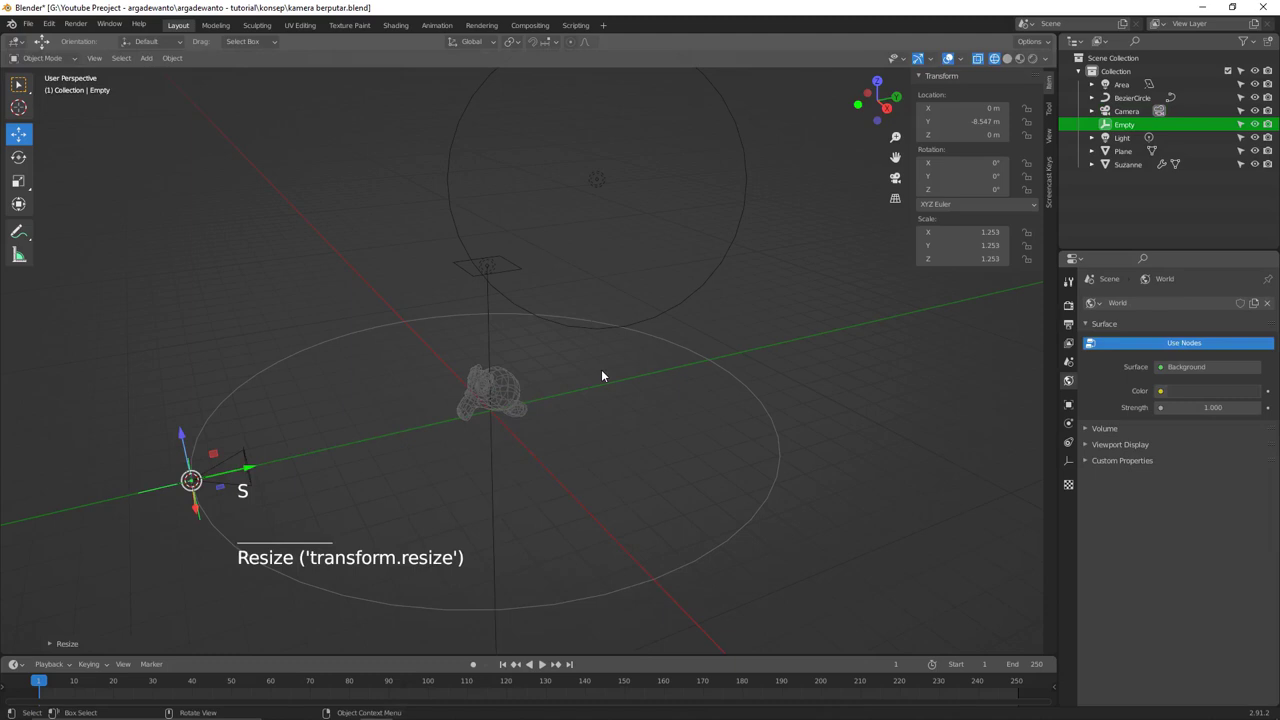
pyautogui.press('ctrl+shift+z')
pyautogui.press('s')
pyautogui.middleClick(237, 504)
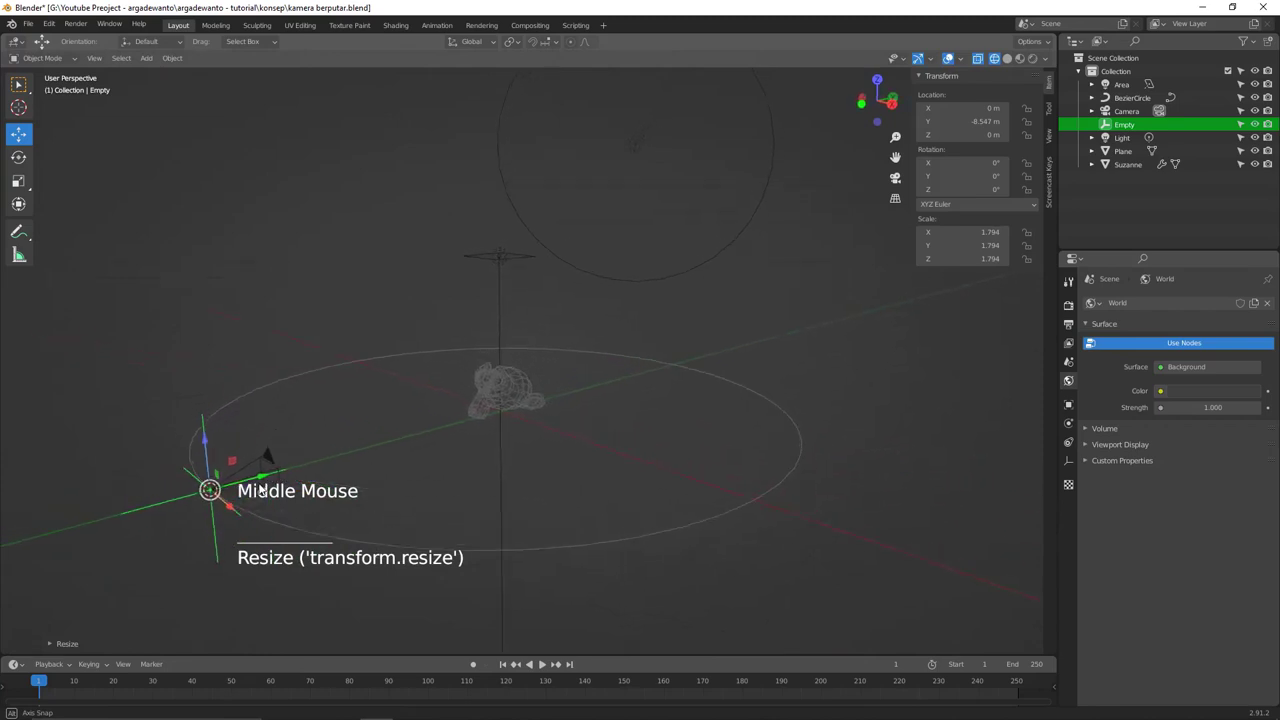
pyautogui.middleClick(262, 485)
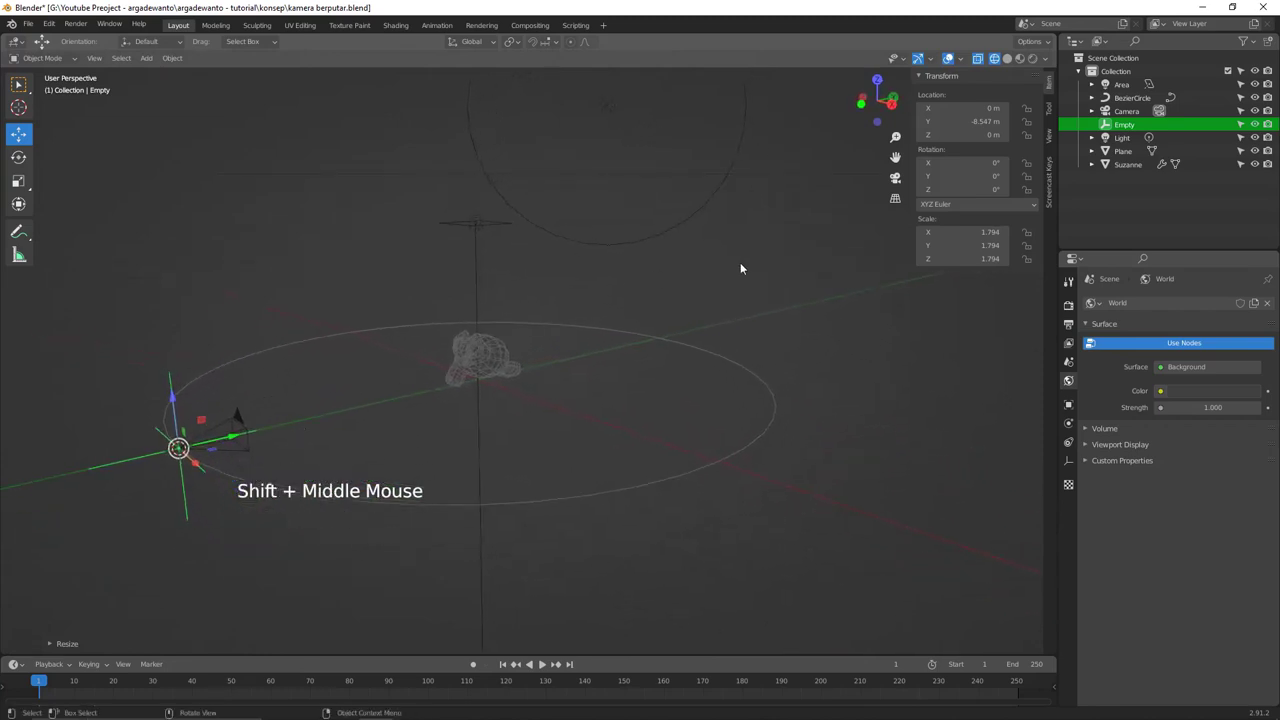
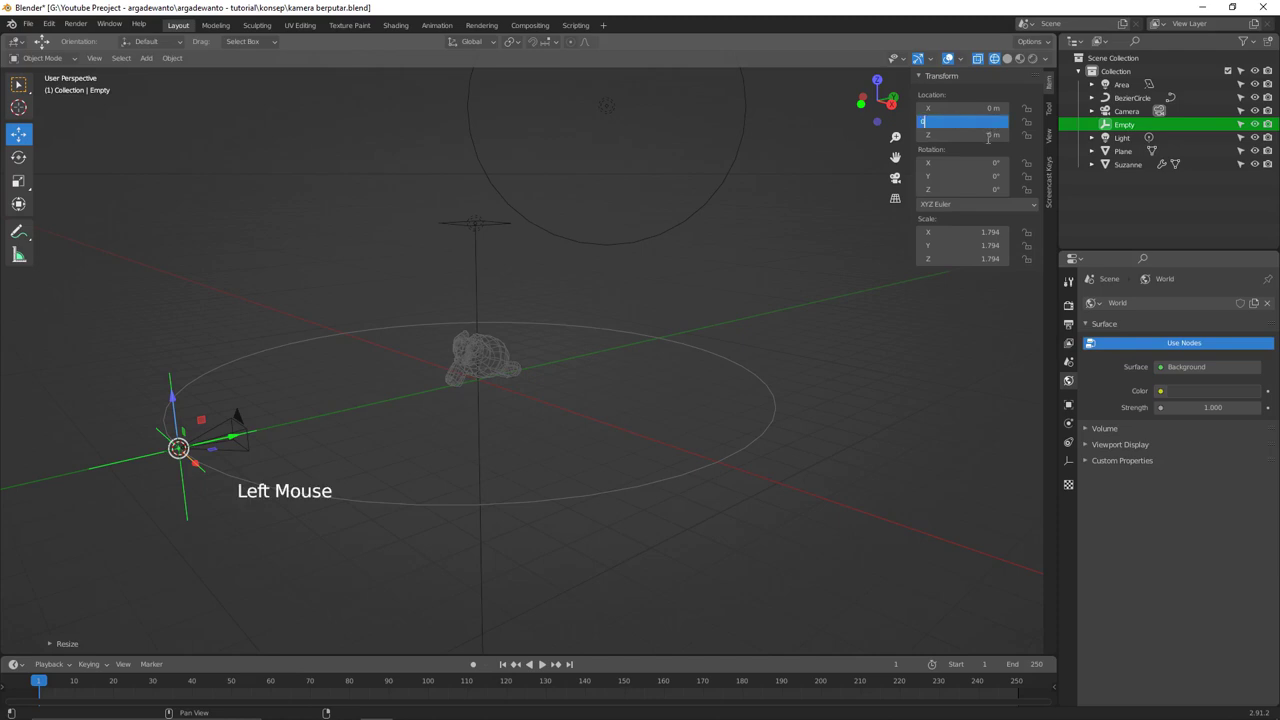
pyautogui.middleClick(511, 409)
# - Centre the Empty on Suzanne at Y 0 and scale it to about 2.5
pyautogui.press('z')
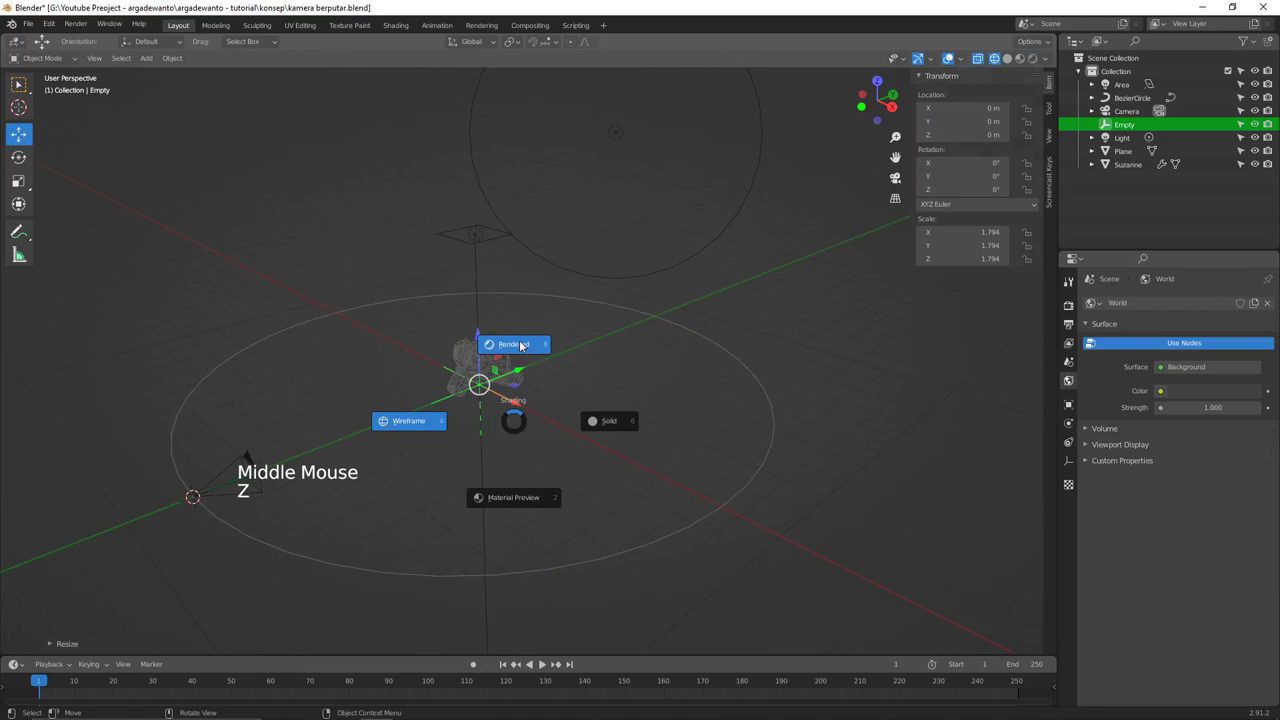
pyautogui.scroll(3)
pyautogui.press('s')
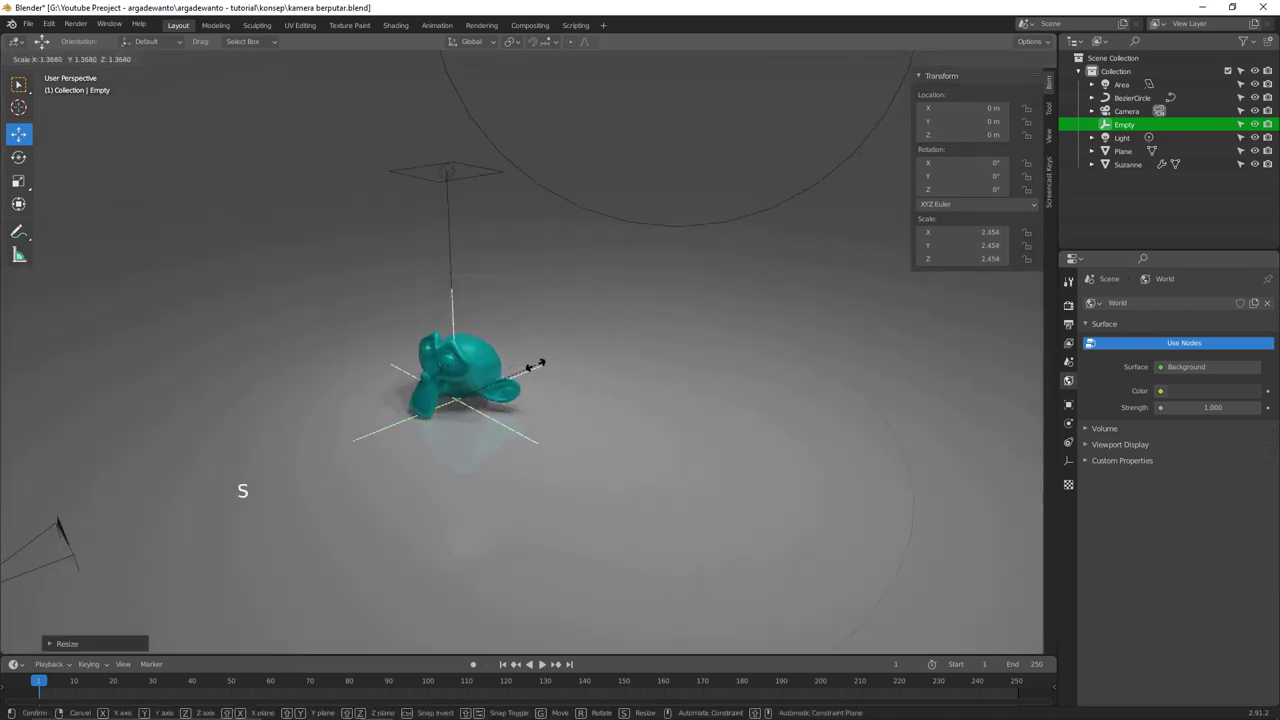
pyautogui.middleClick(547, 378)
pyautogui.scroll(-3)
pyautogui.press('z')
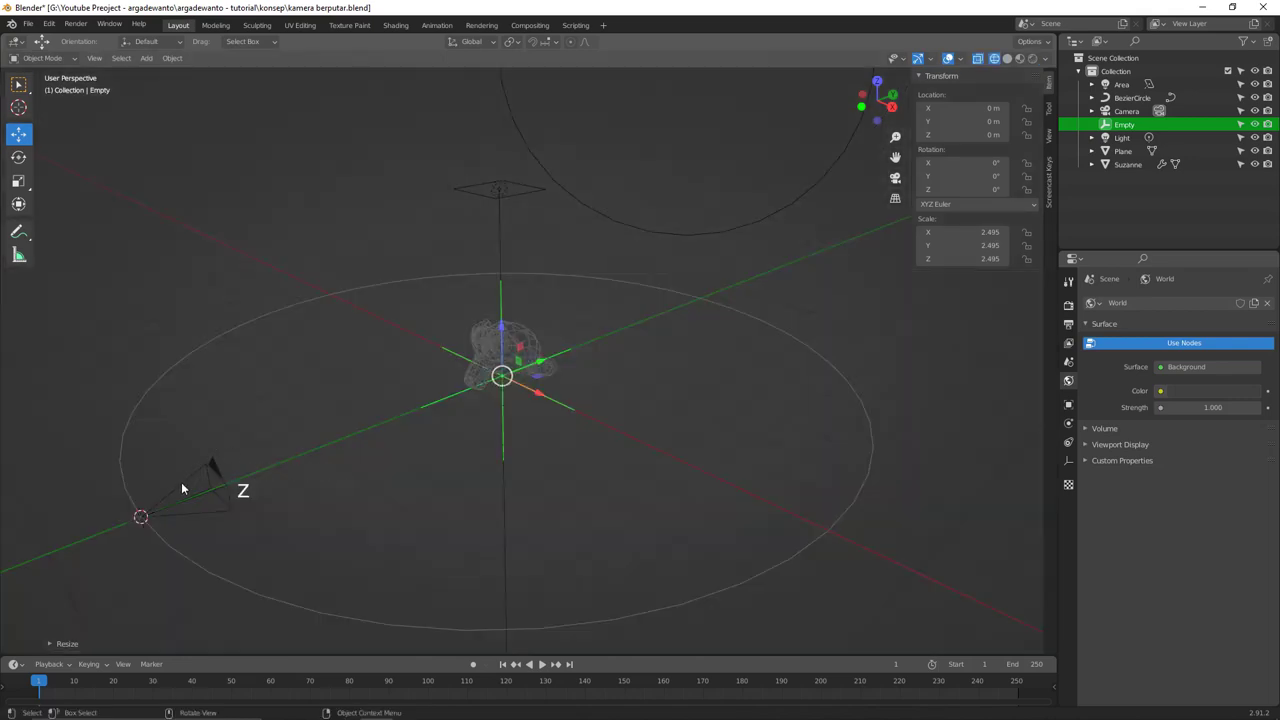
# - Give the camera a Track To constraint targeting the Empty
pyautogui.click(191, 484)
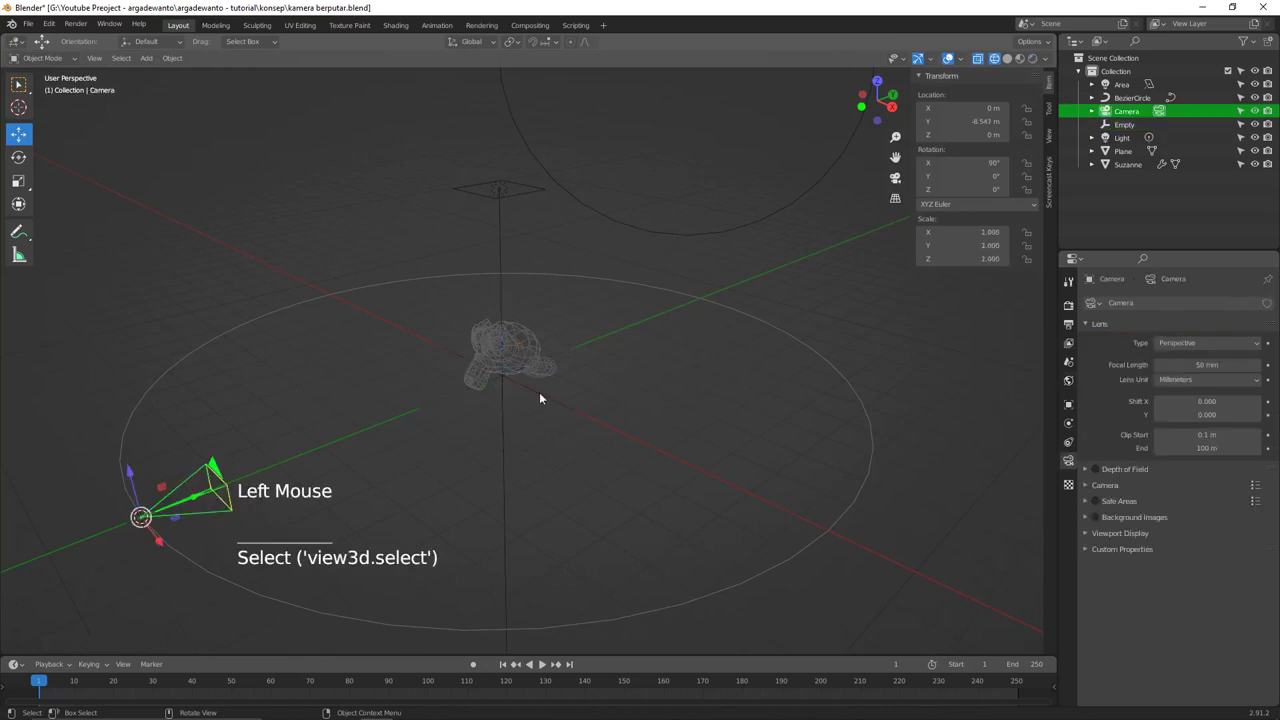
pyautogui.click(1065, 443)
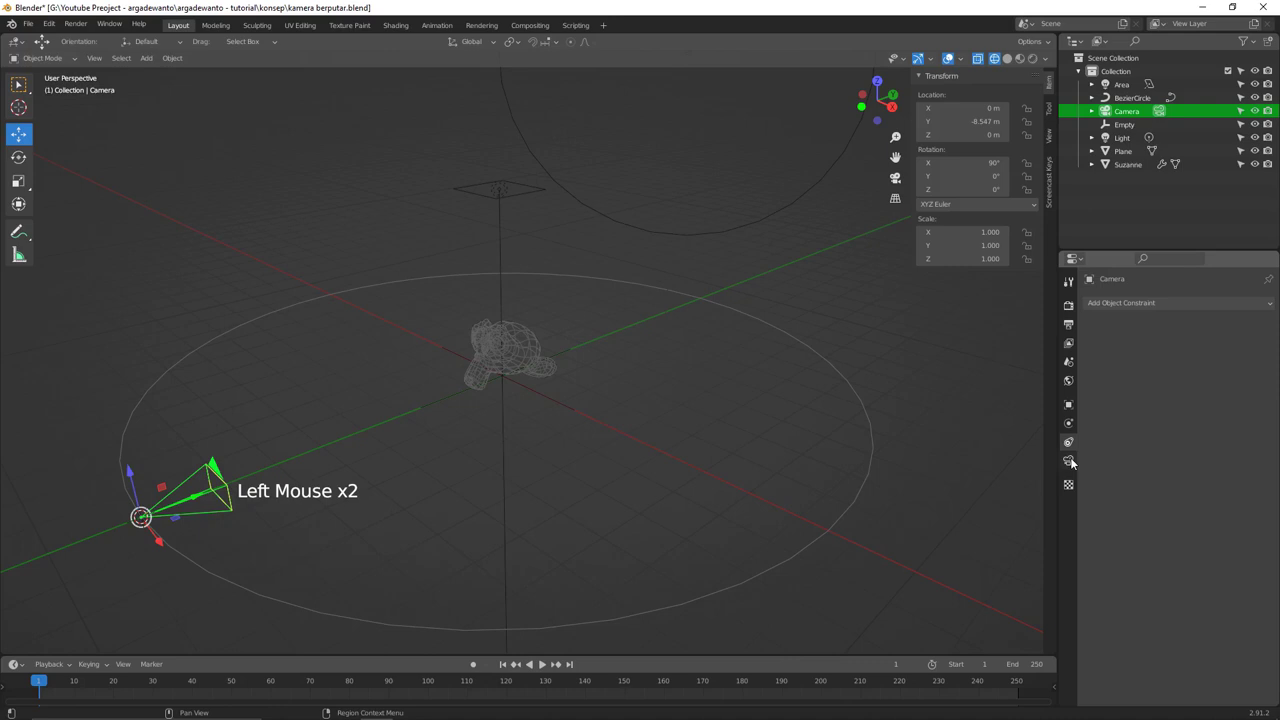
pyautogui.click(1175, 309)
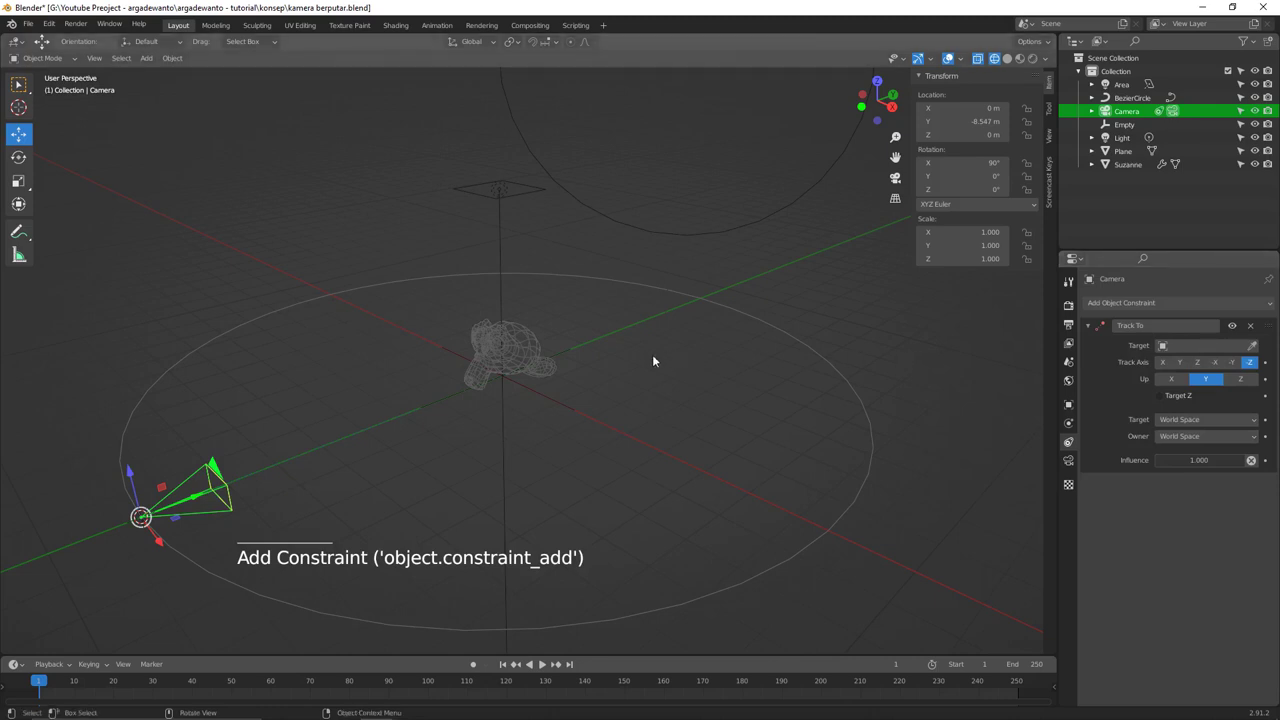
pyautogui.click(1255, 348)
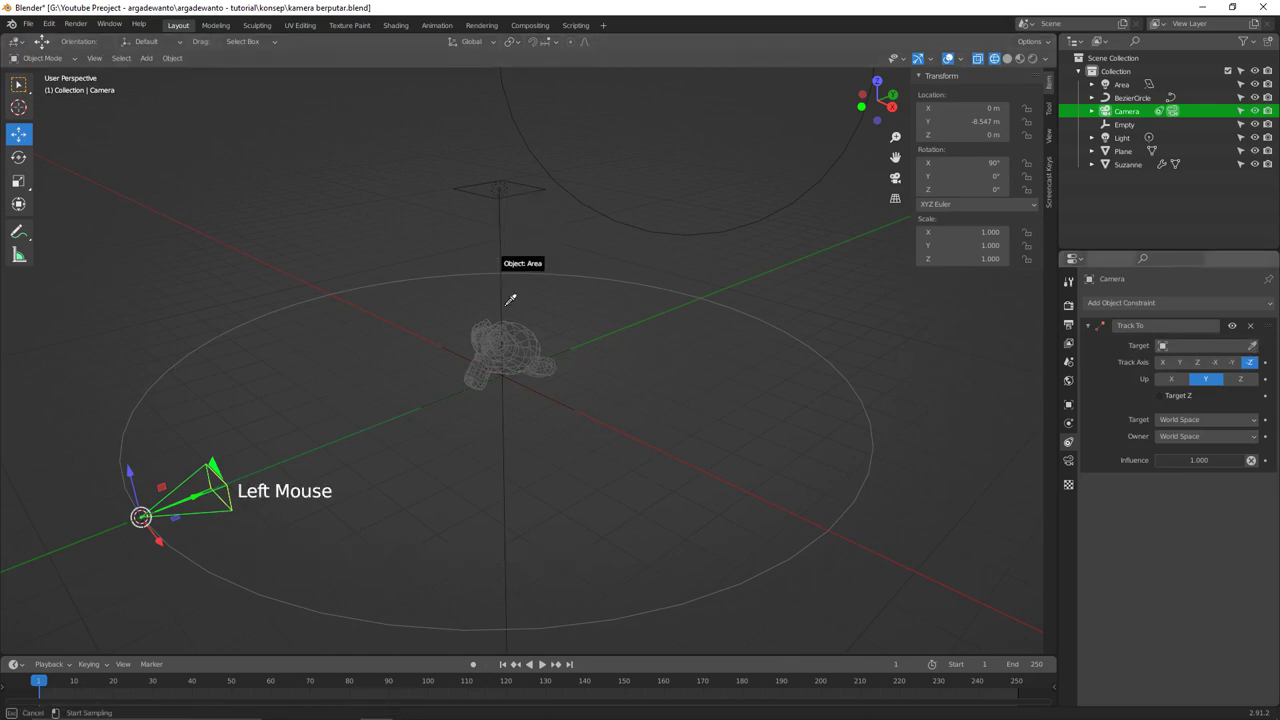
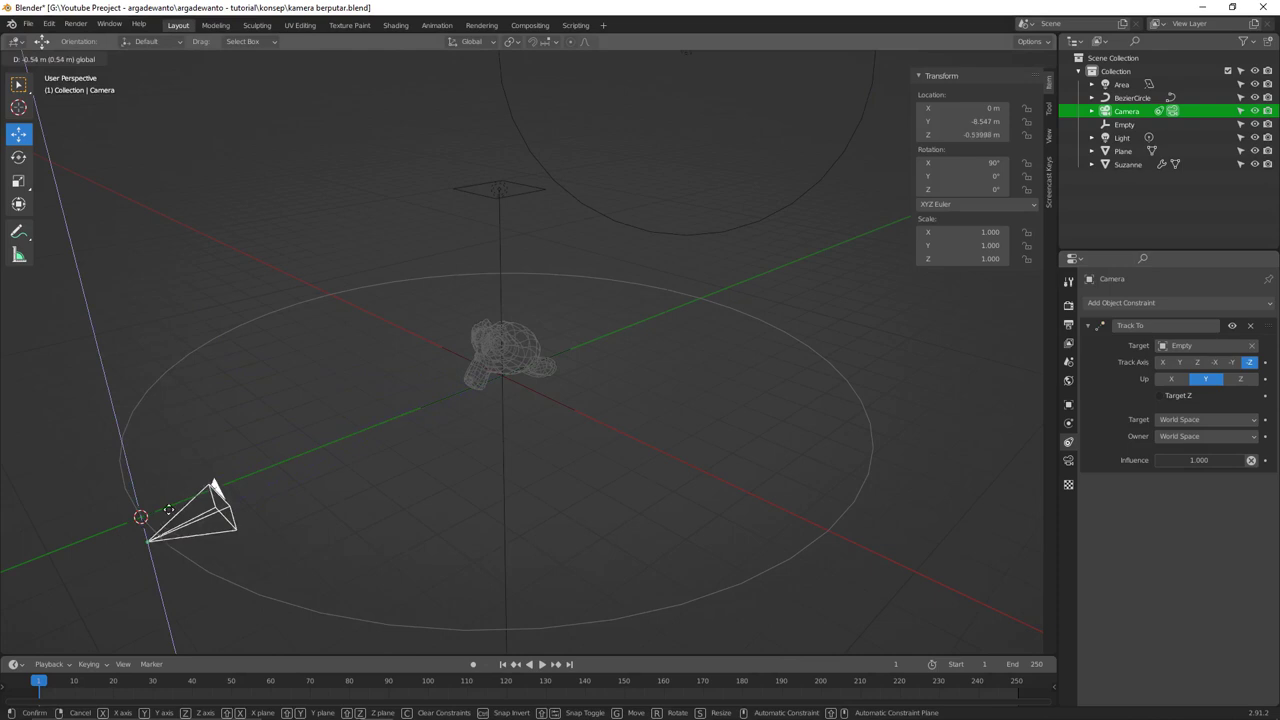
# - Cancel an accidental camera move and check the viewport shading pie
pyautogui.press('ctrl+z')
pyautogui.press('z')
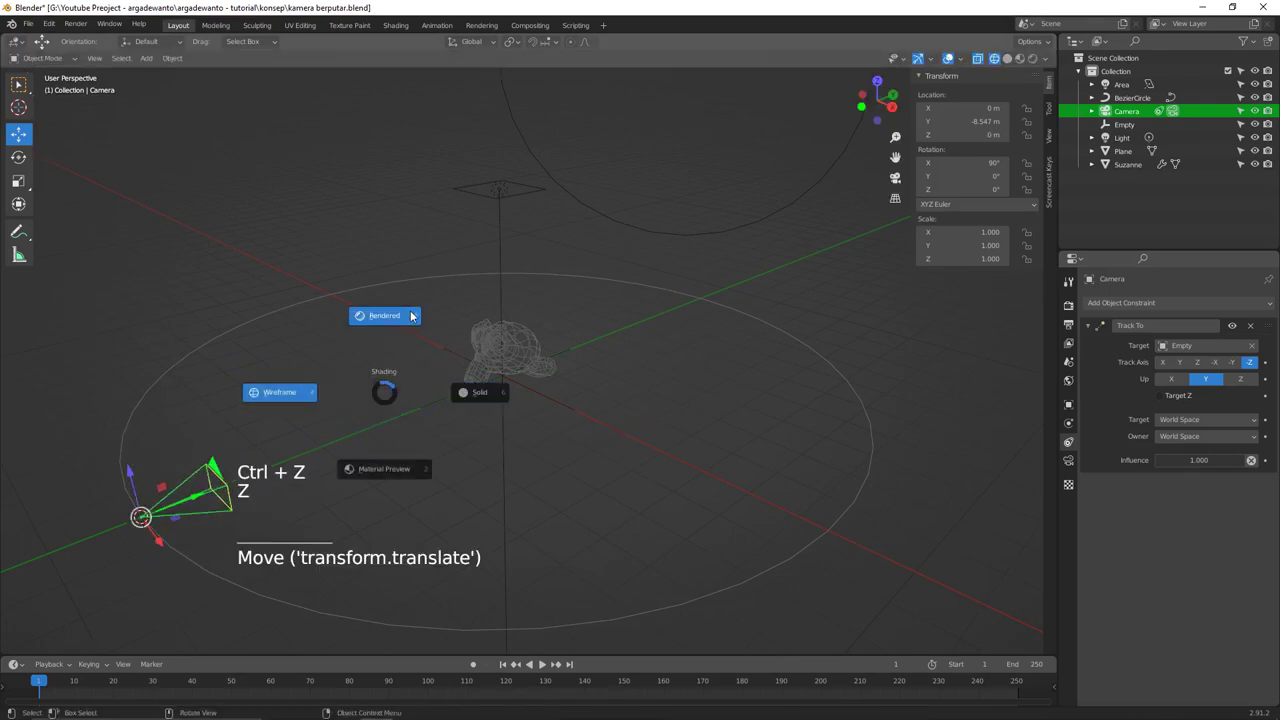
pyautogui.press('z')
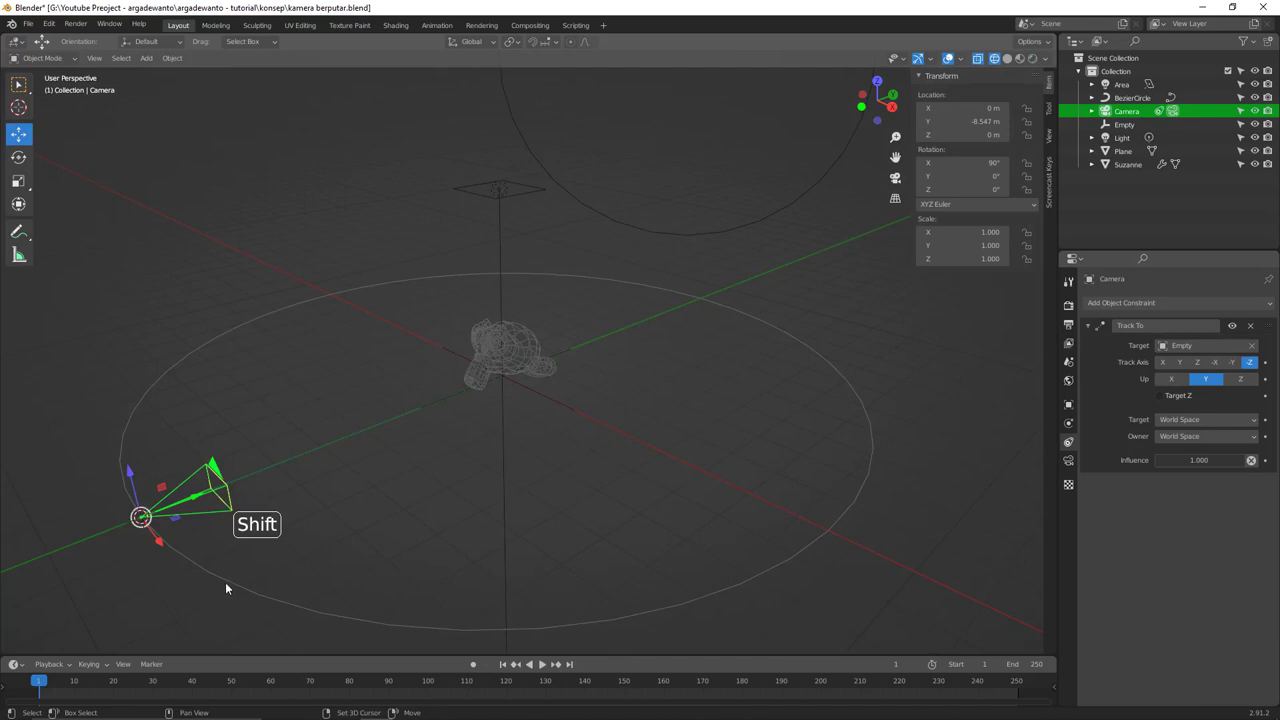
# - Parent the camera to the Bezier circle with Follow Path
pyautogui.click(234, 586)
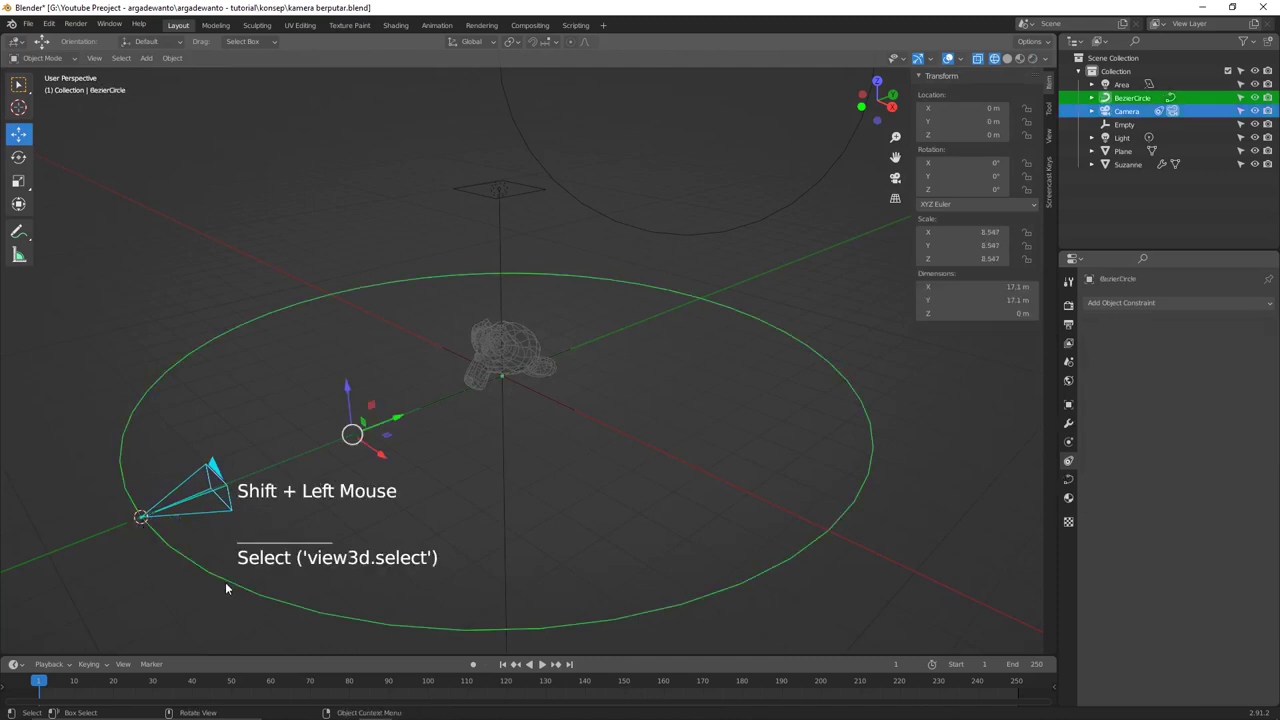
pyautogui.press('ctrl+p')
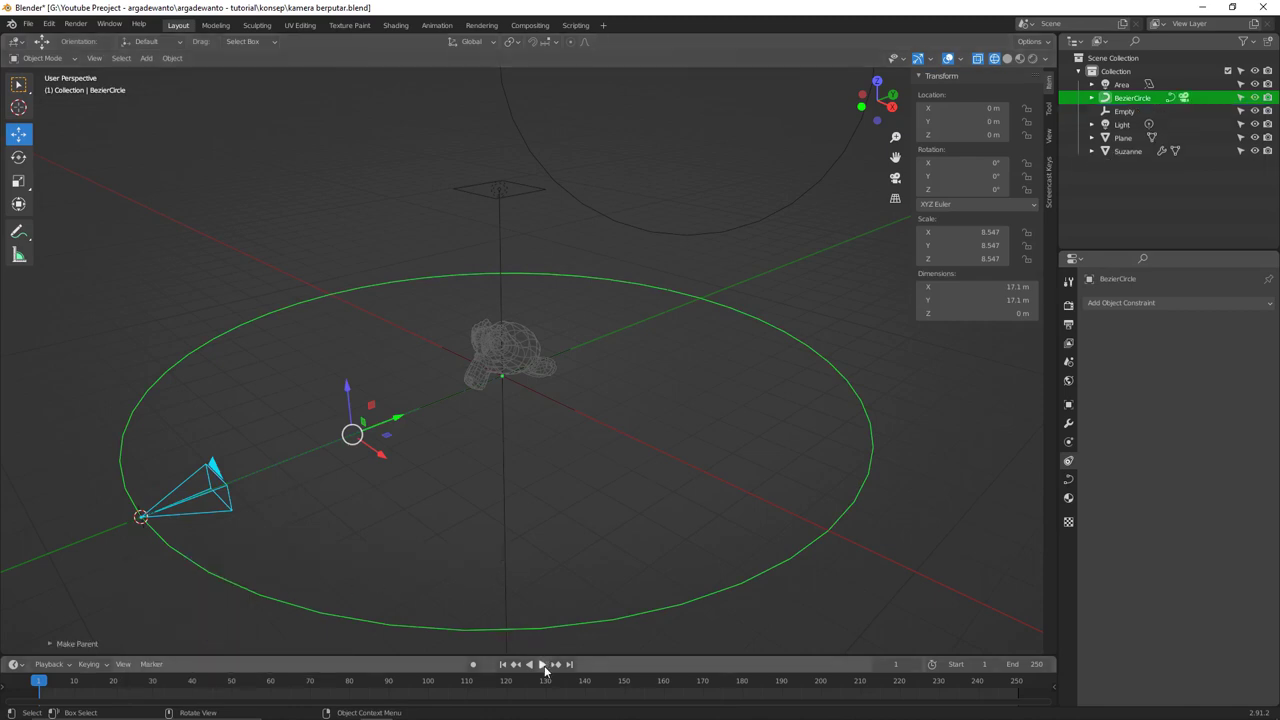
# - Play the path animation and stop it at frame 155
pyautogui.click(546, 667)
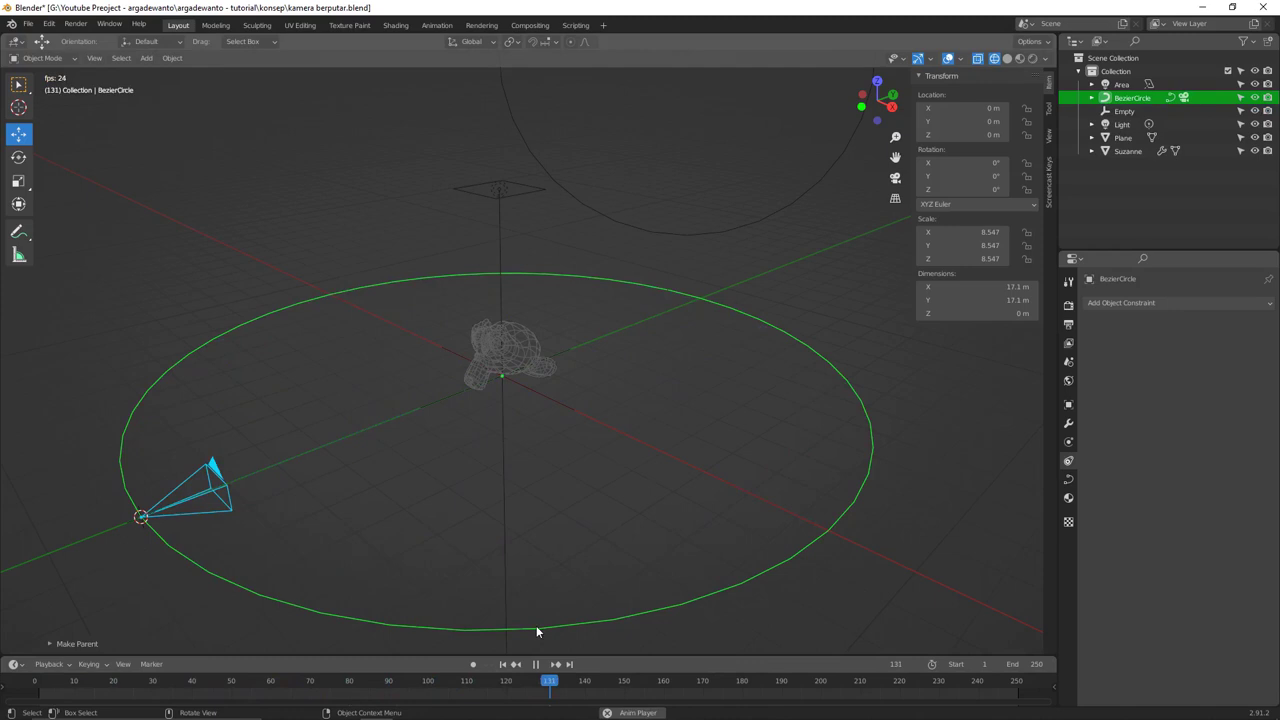
pyautogui.click(536, 670)
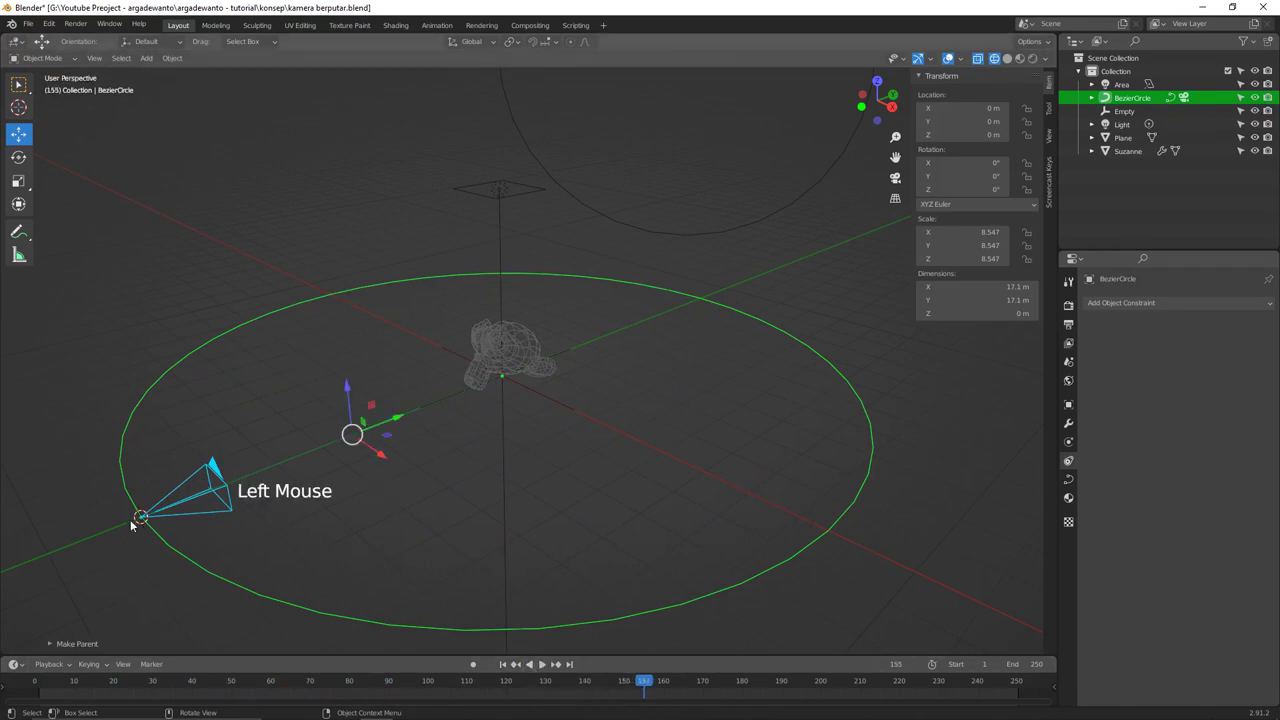
# - Raise the camera to Z 2.1 m and view Suzanne through it in solid shading
pyautogui.click(144, 515)
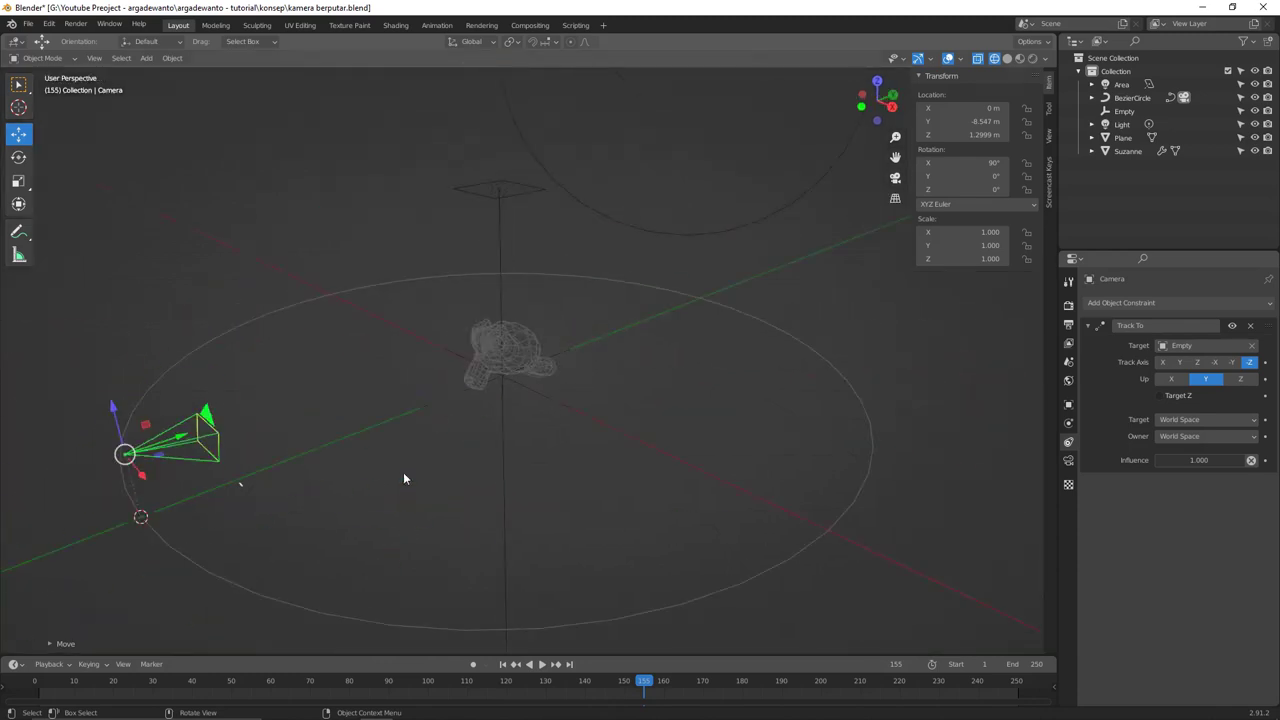
pyautogui.click(116, 408)
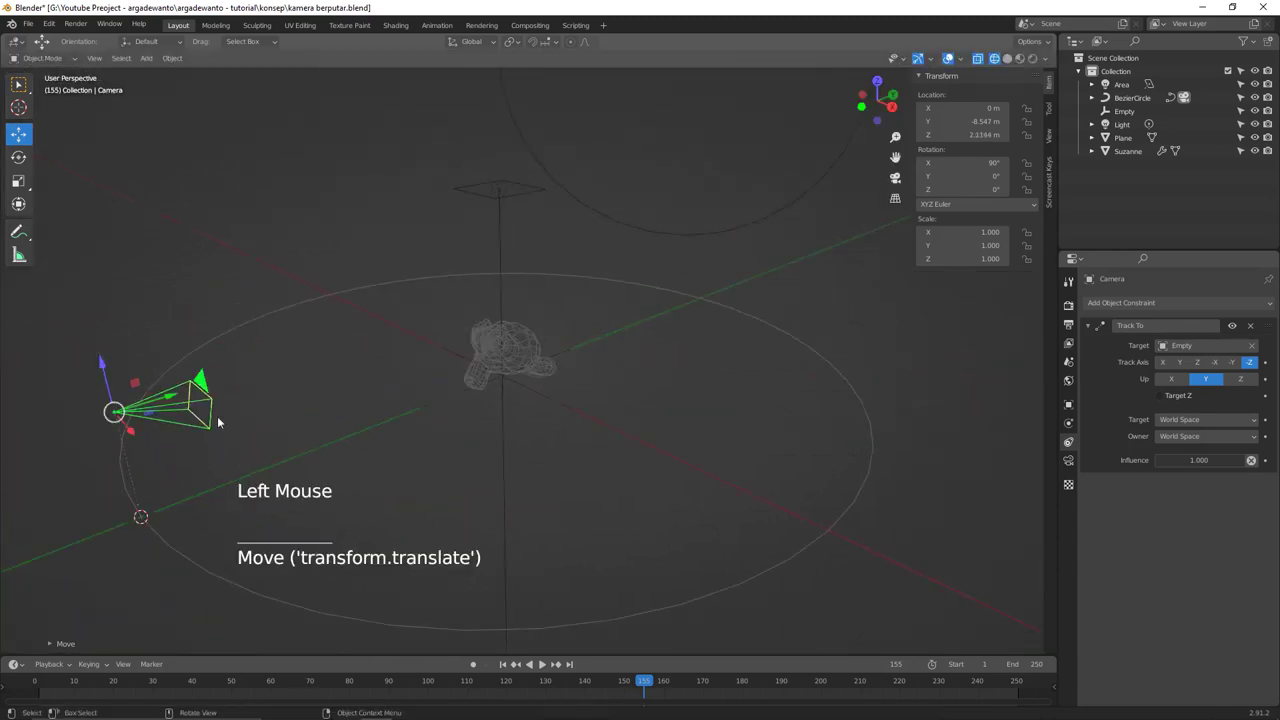
pyautogui.press('z')
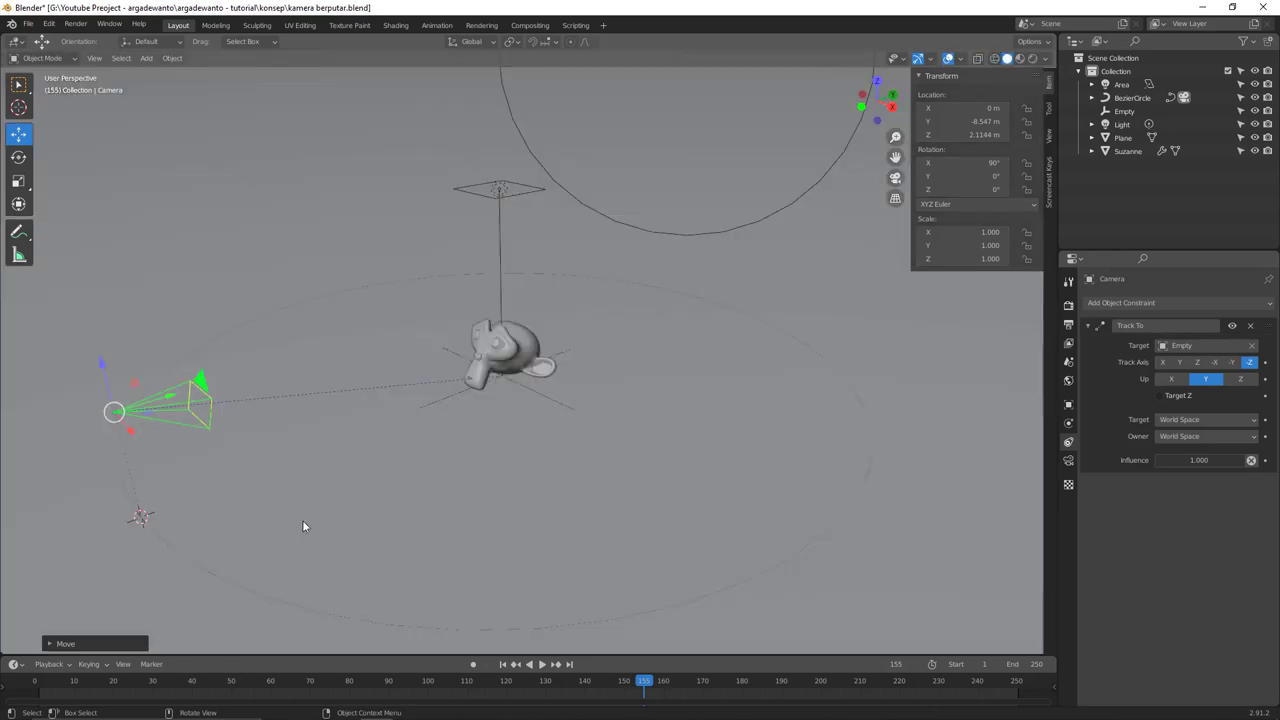
pyautogui.press('z')
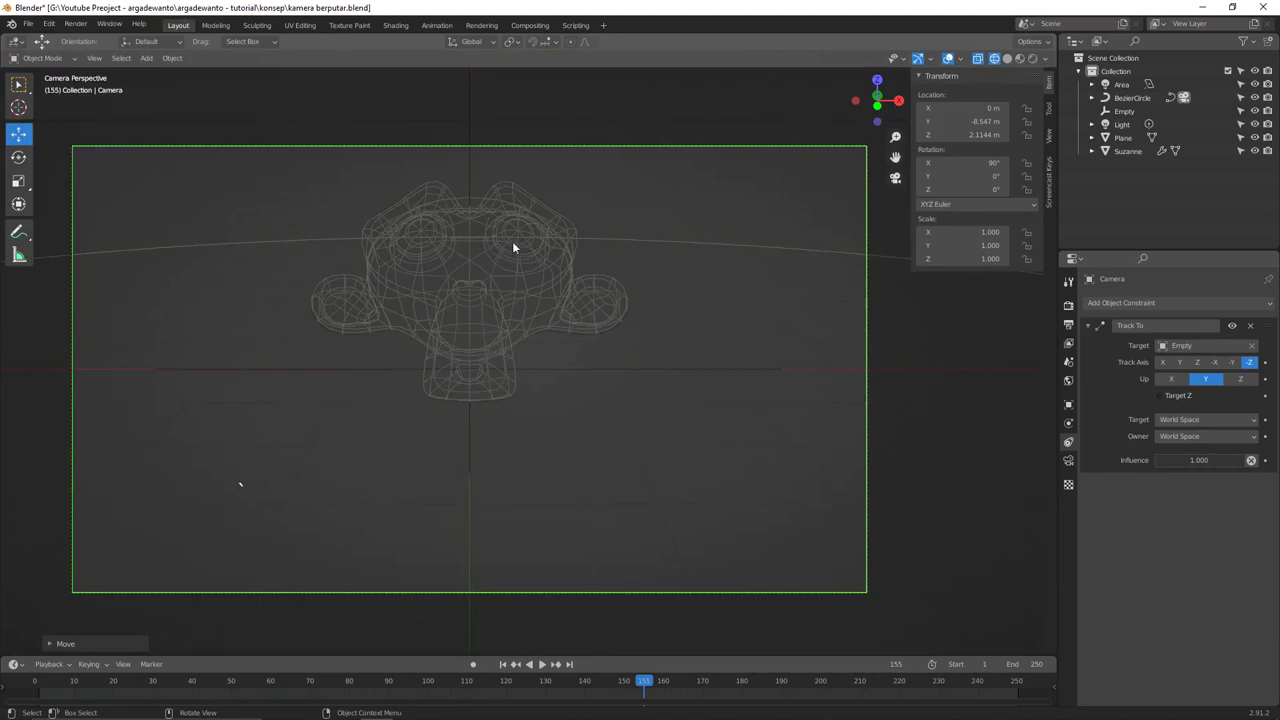
# - Select the Empty and lower it to about Z 0.69 m so the camera aims lower on Suzanne
pyautogui.click(474, 170)
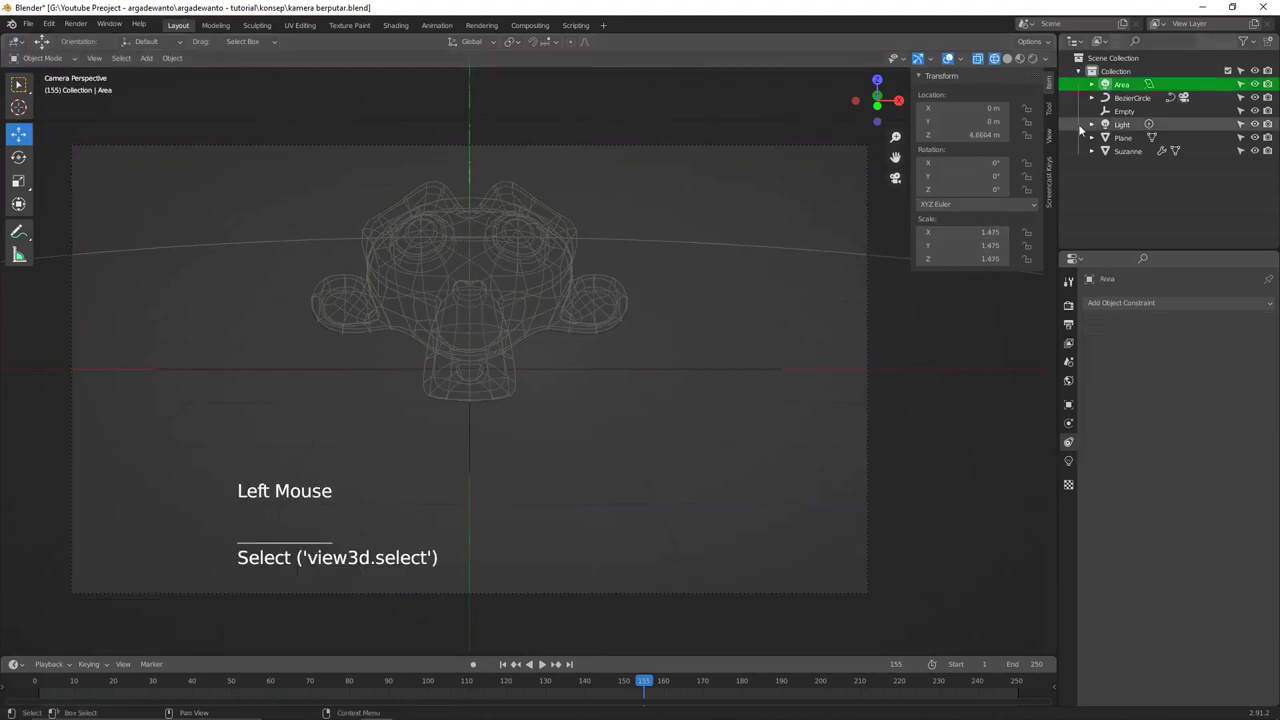
pyautogui.click(1131, 112)
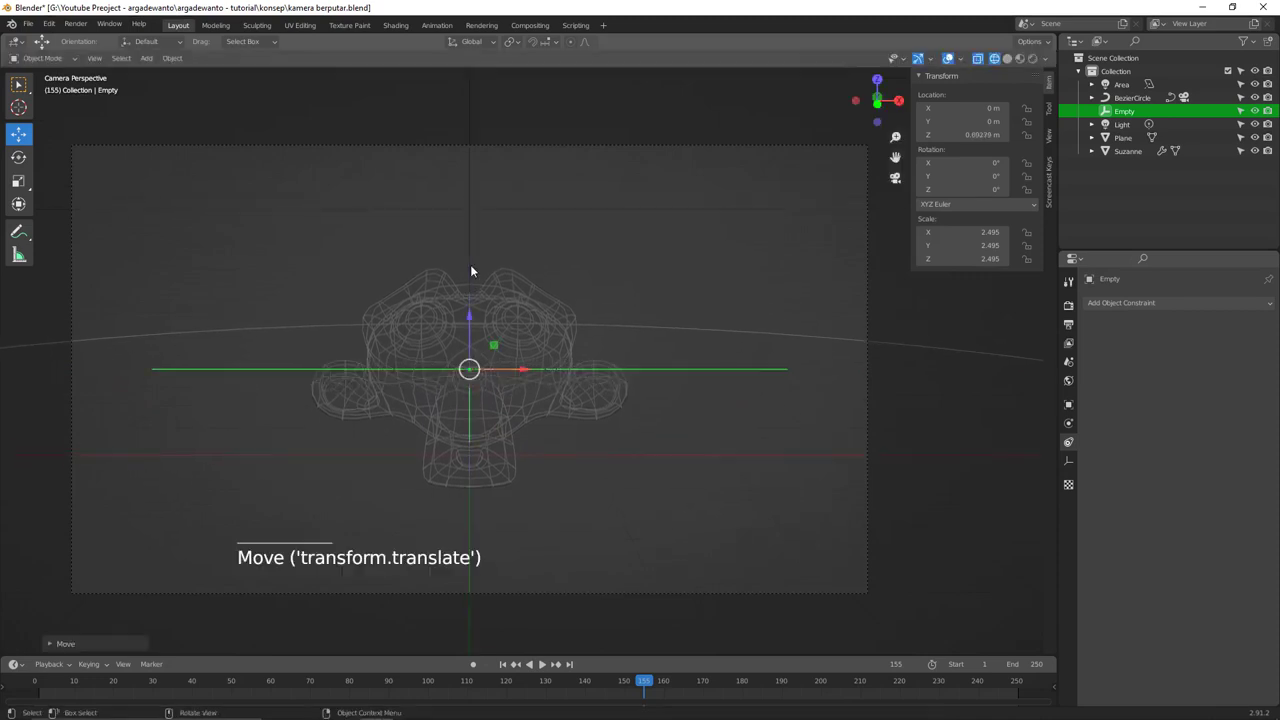
# - Switch to rendered shading, deselect, and start playing the orbiting camera animation
pyautogui.press('z')
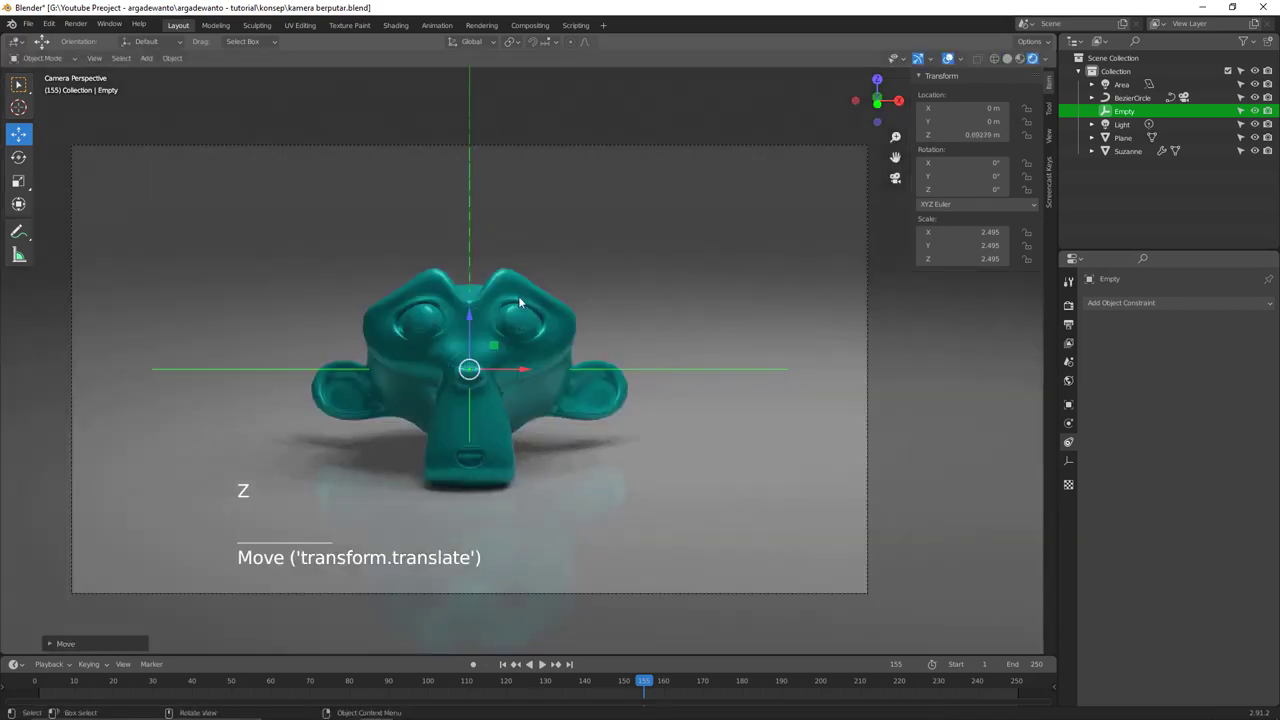
pyautogui.press('alt+a')
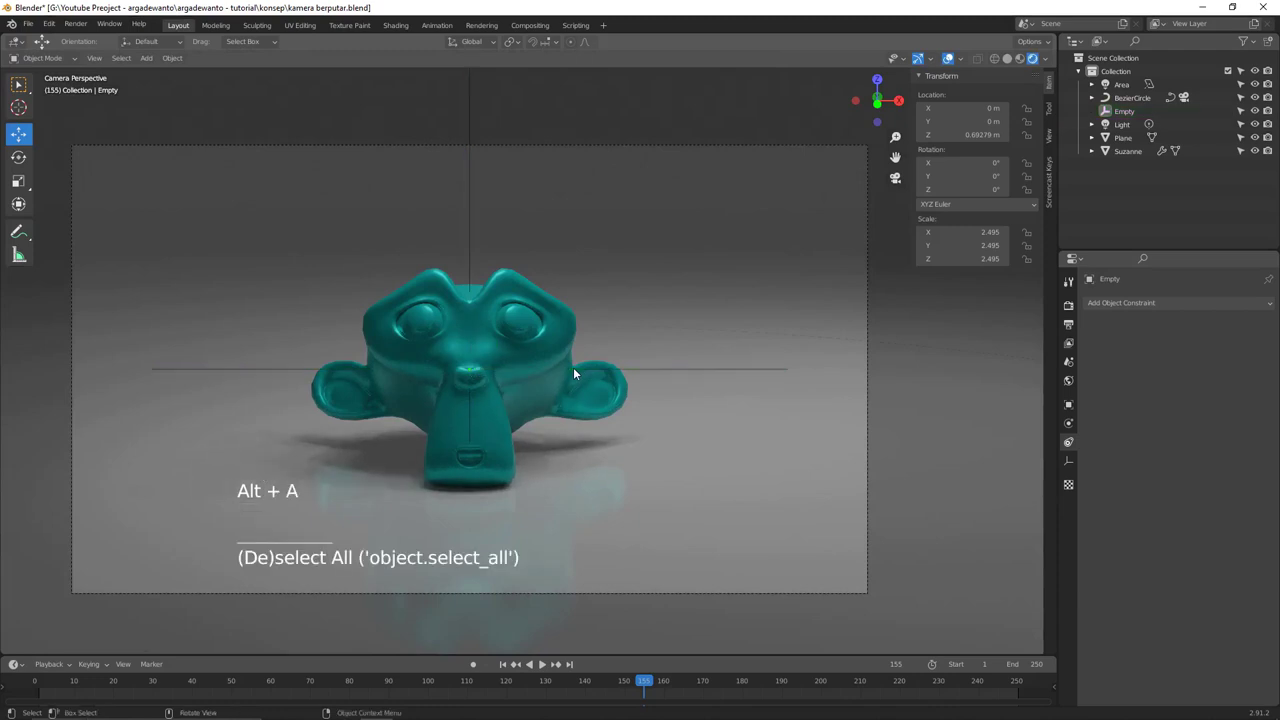
pyautogui.click(501, 667)
pyautogui.click(507, 670)
pyautogui.click(545, 668)
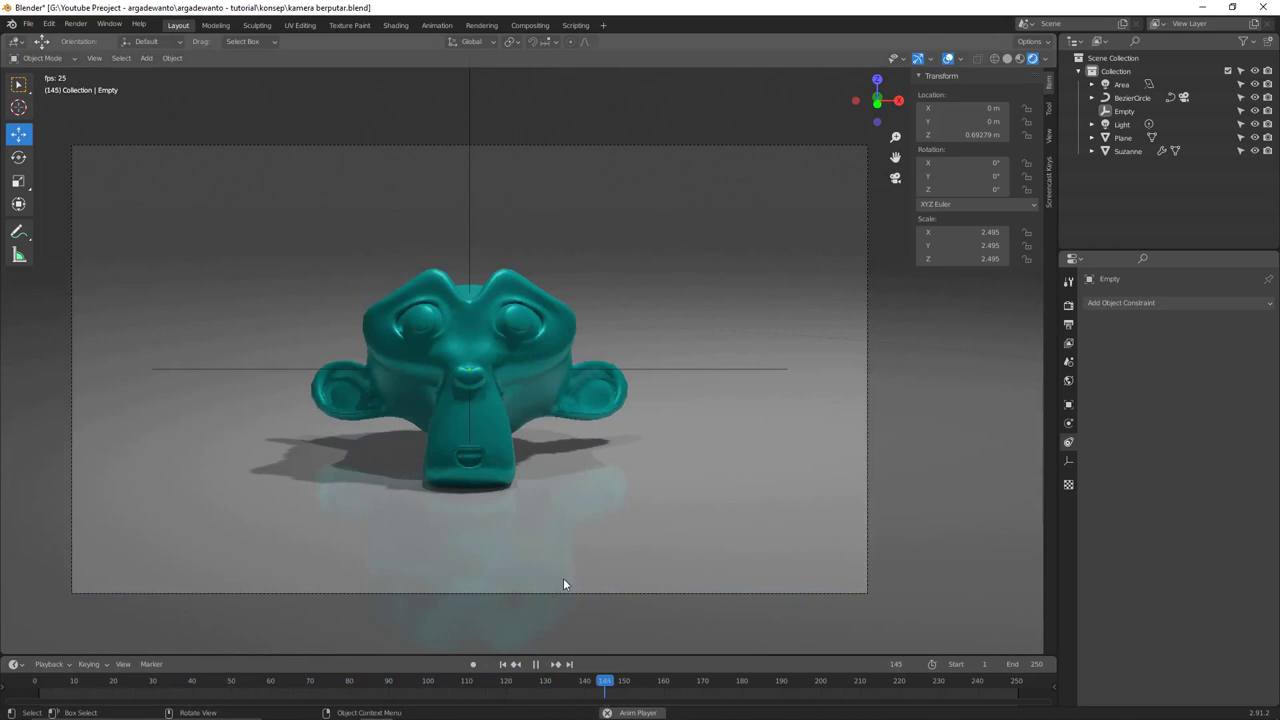
# - Stop the playback and jump the timeline back to frame 1
pyautogui.click(542, 668)
pyautogui.click(514, 670)
pyautogui.click(541, 664)
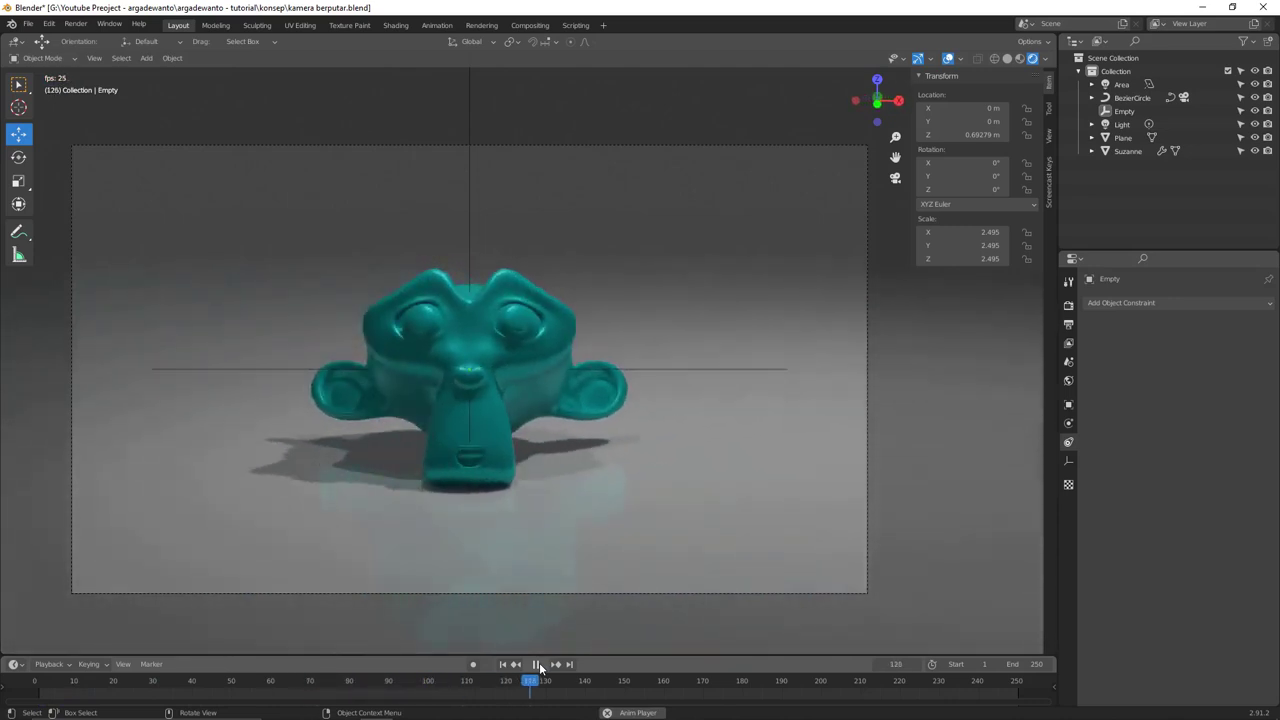
pyautogui.press('space')
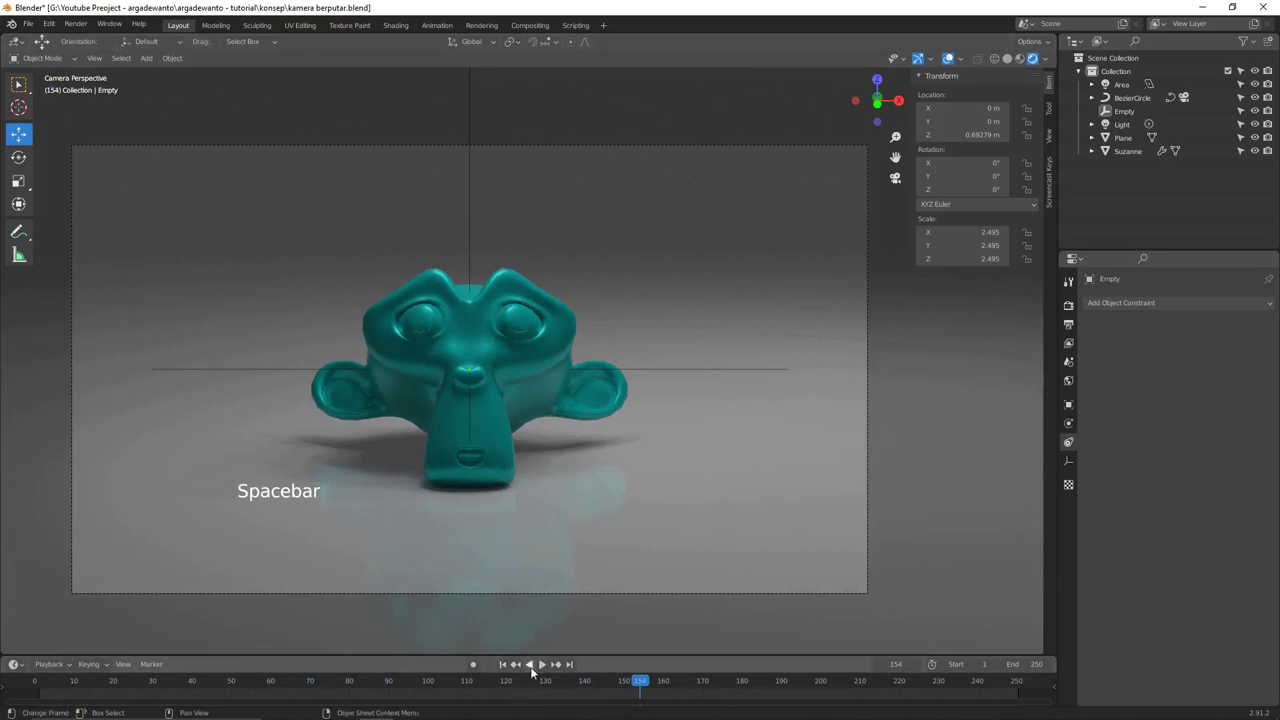
pyautogui.click(508, 666)
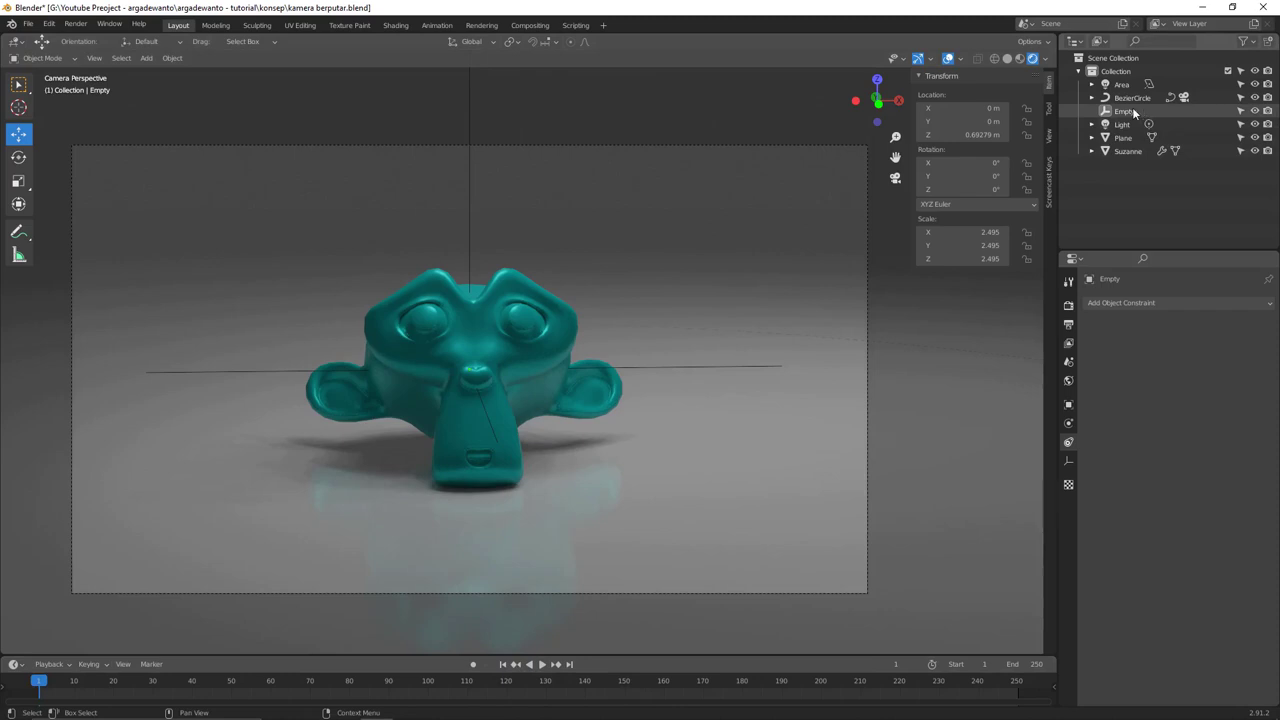
# - Select BezierCircle and reveal its curve data's Path Animation settings to set 250 frames
pyautogui.click(1134, 101)
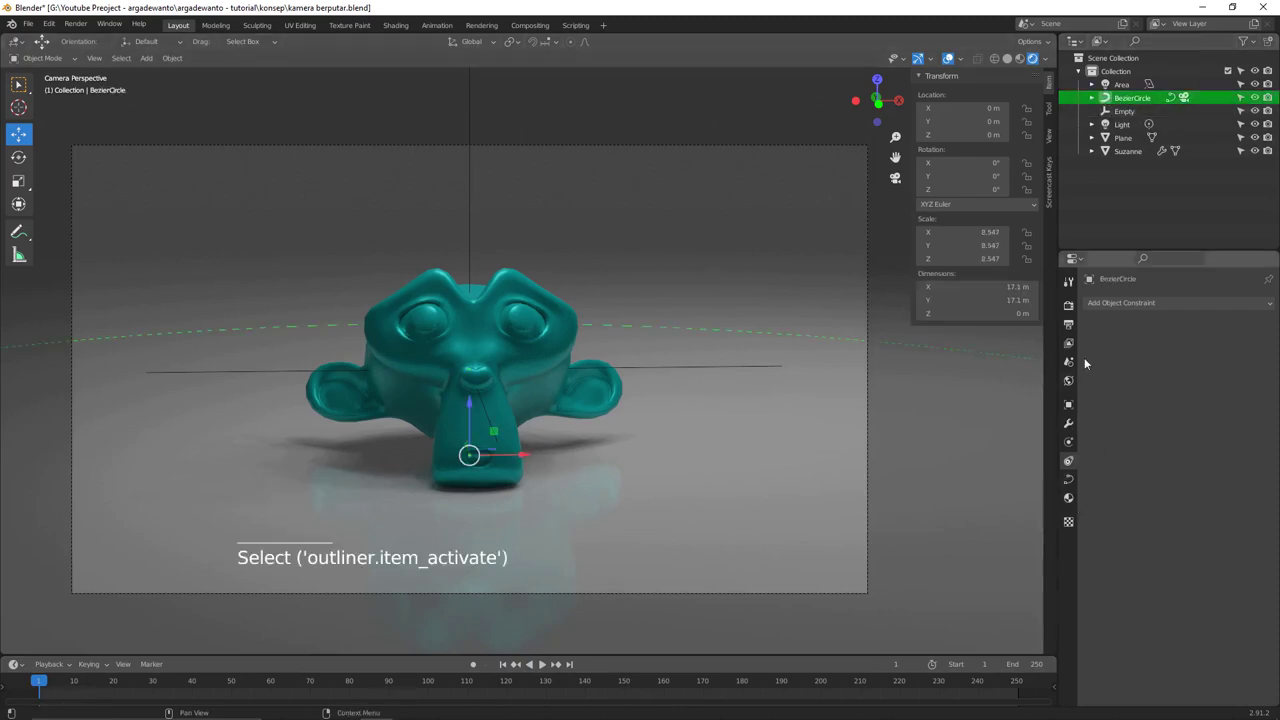
pyautogui.click(1071, 485)
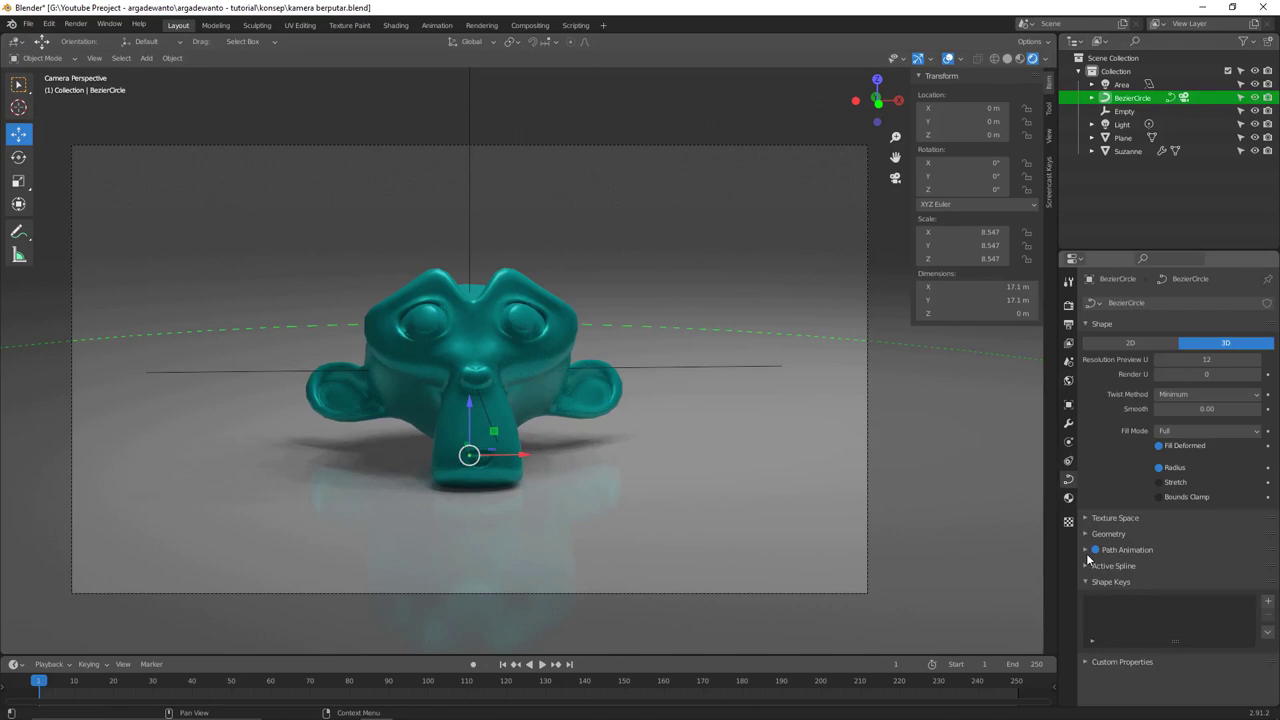
pyautogui.click(1088, 555)
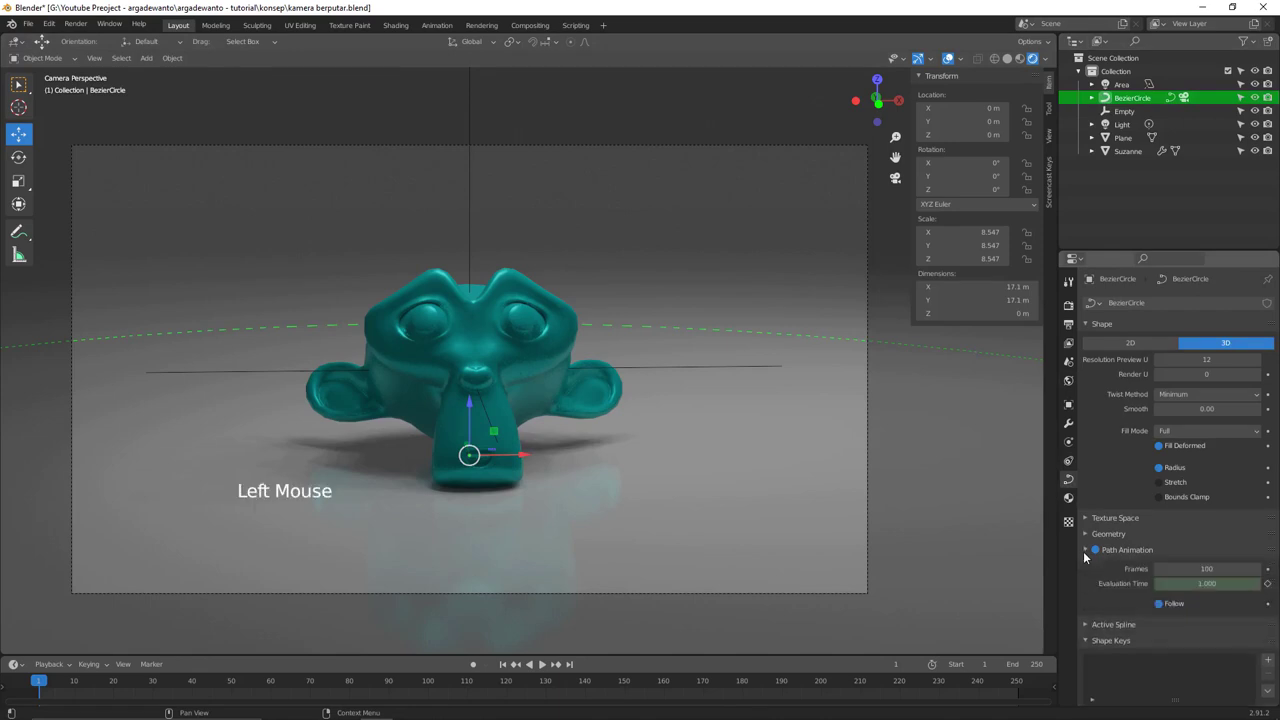
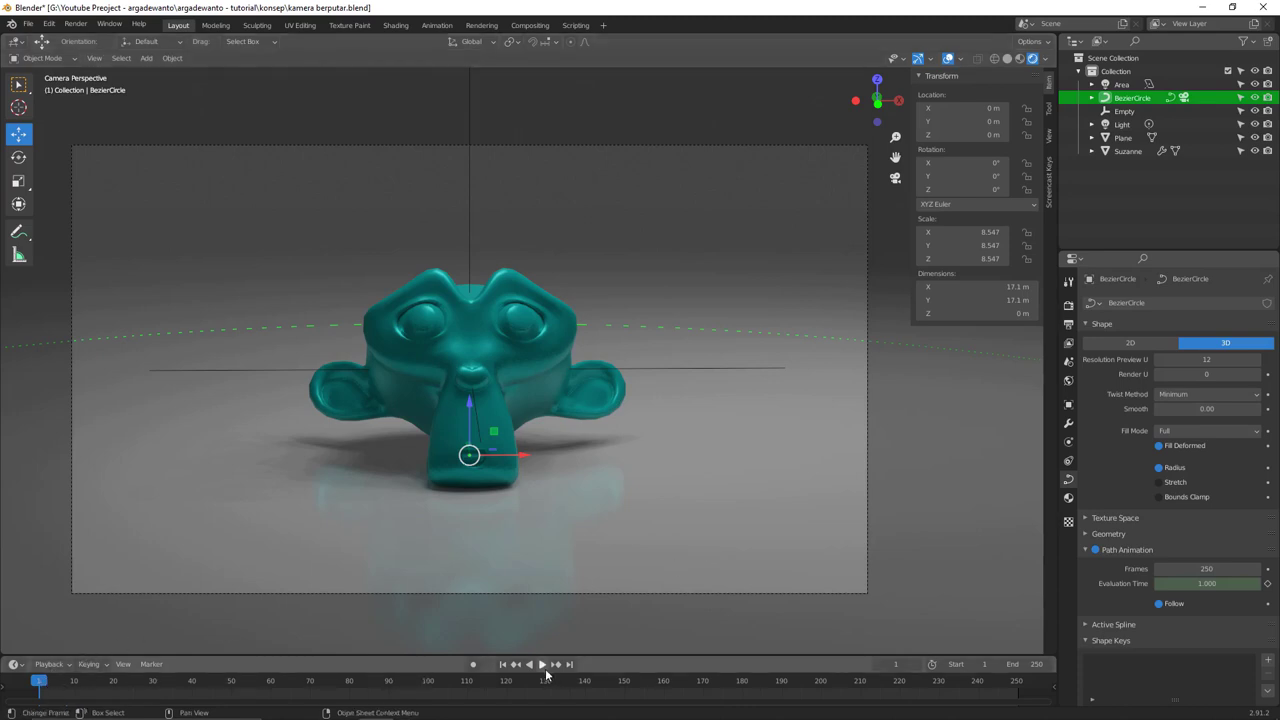
# - Hide overlays and gizmos, start playback, and maximise the rendered camera view full screen
pyautogui.press('z')
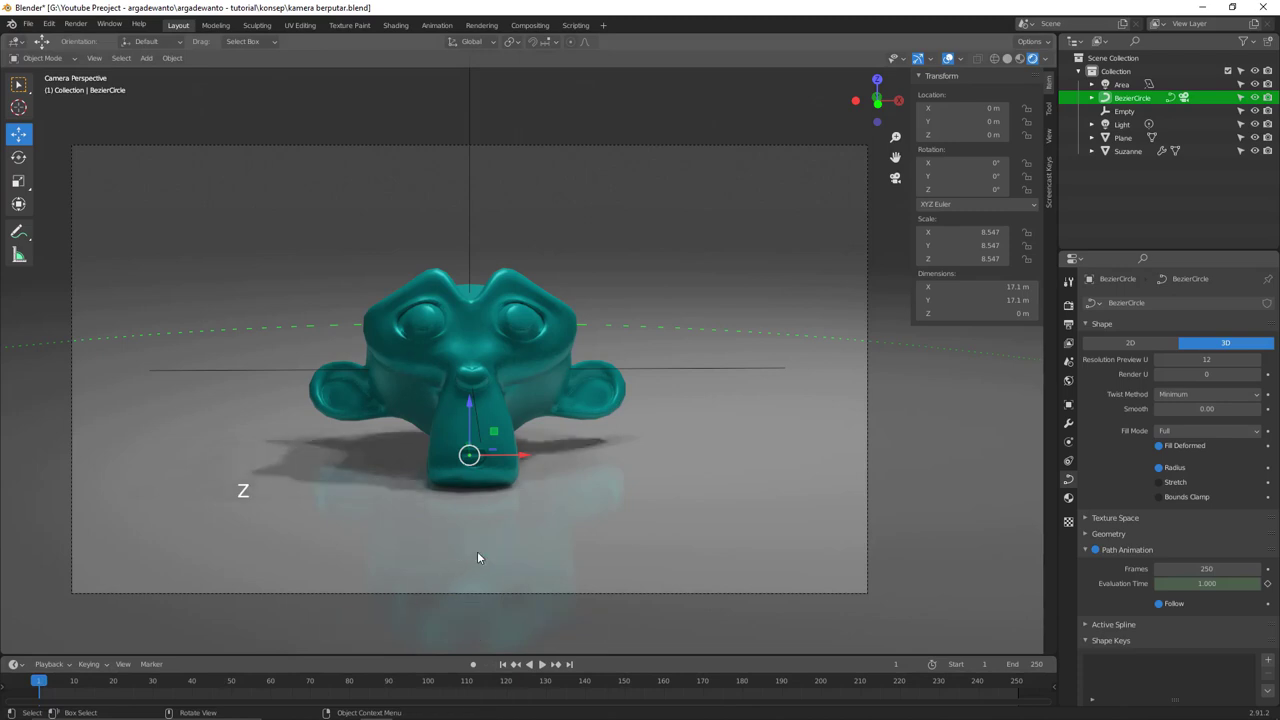
pyautogui.press('alt+a')
pyautogui.click(954, 60)
pyautogui.click(923, 64)
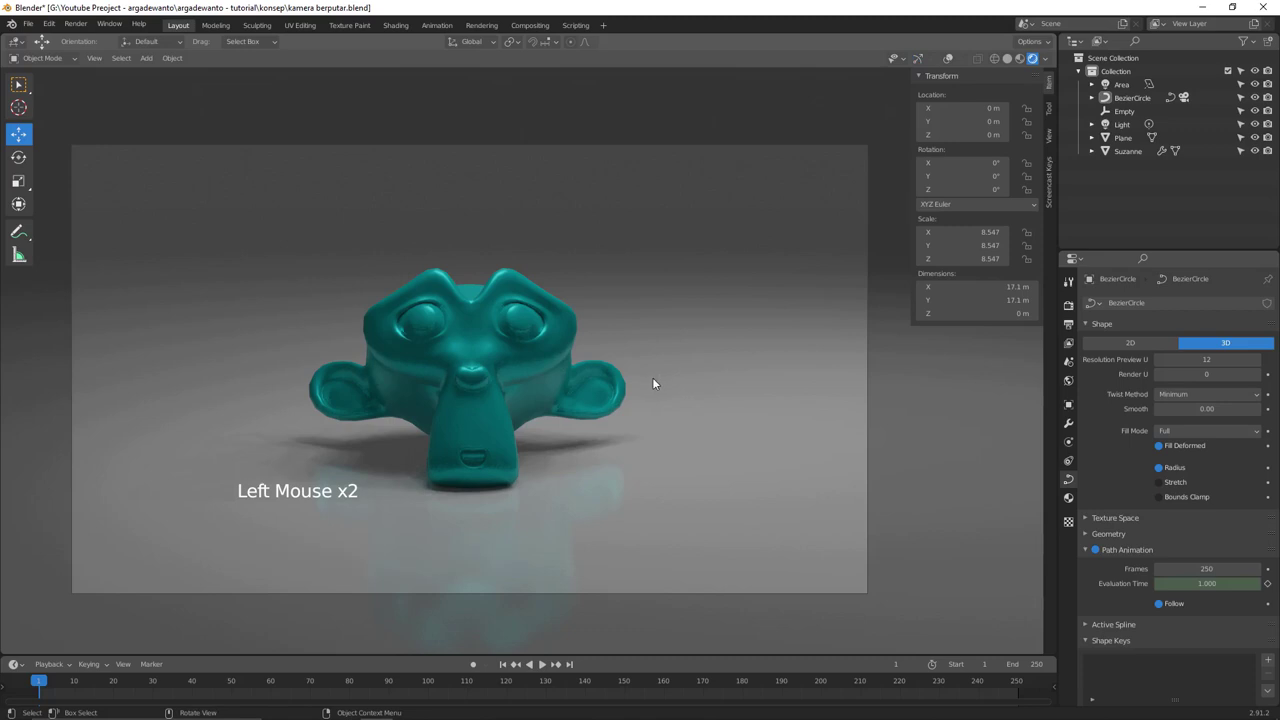
pyautogui.click(543, 664)
pyautogui.press('ctrl+alt+space')
# - Zoom and pan the full-screen camera view while the shot orbits Suzanne
pyautogui.scroll(3)
pyautogui.scroll(3)
pyautogui.middleClick(752, 451)
pyautogui.scroll(3)
pyautogui.scroll(3)
pyautogui.scroll(-3)
pyautogui.scroll(-3)
pyautogui.scroll(-3)
pyautogui.middleClick(772, 438)
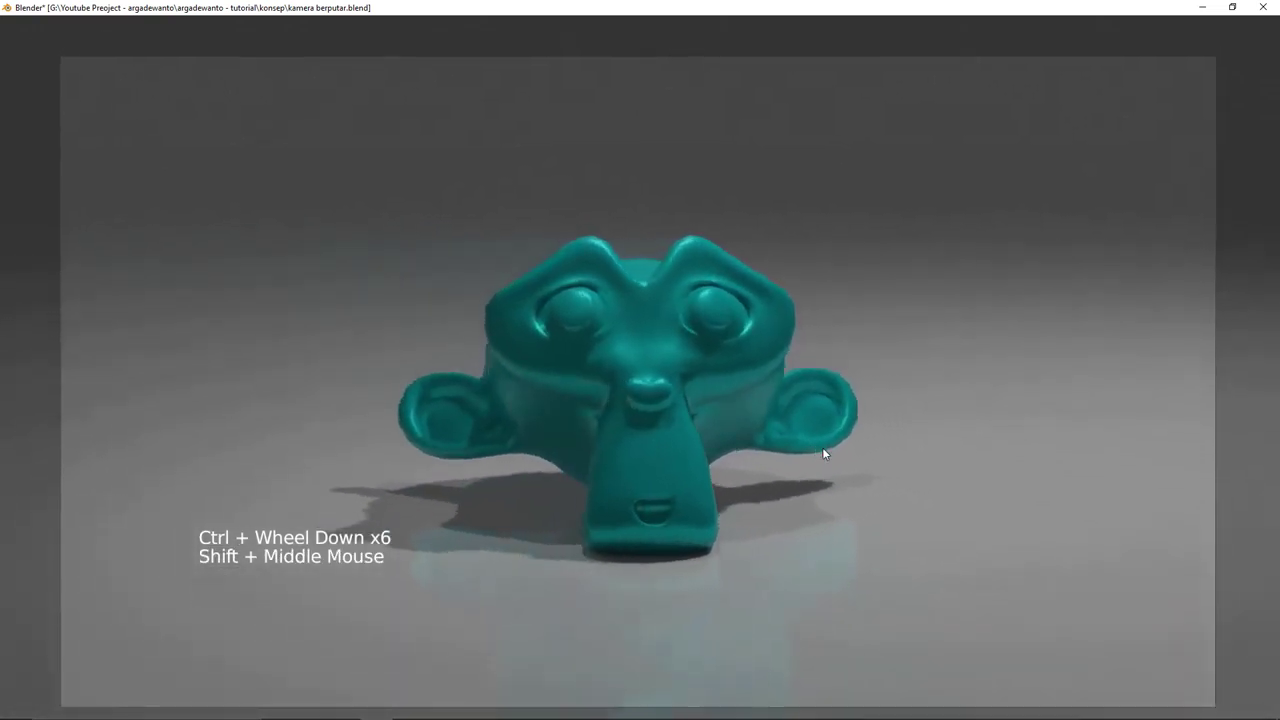